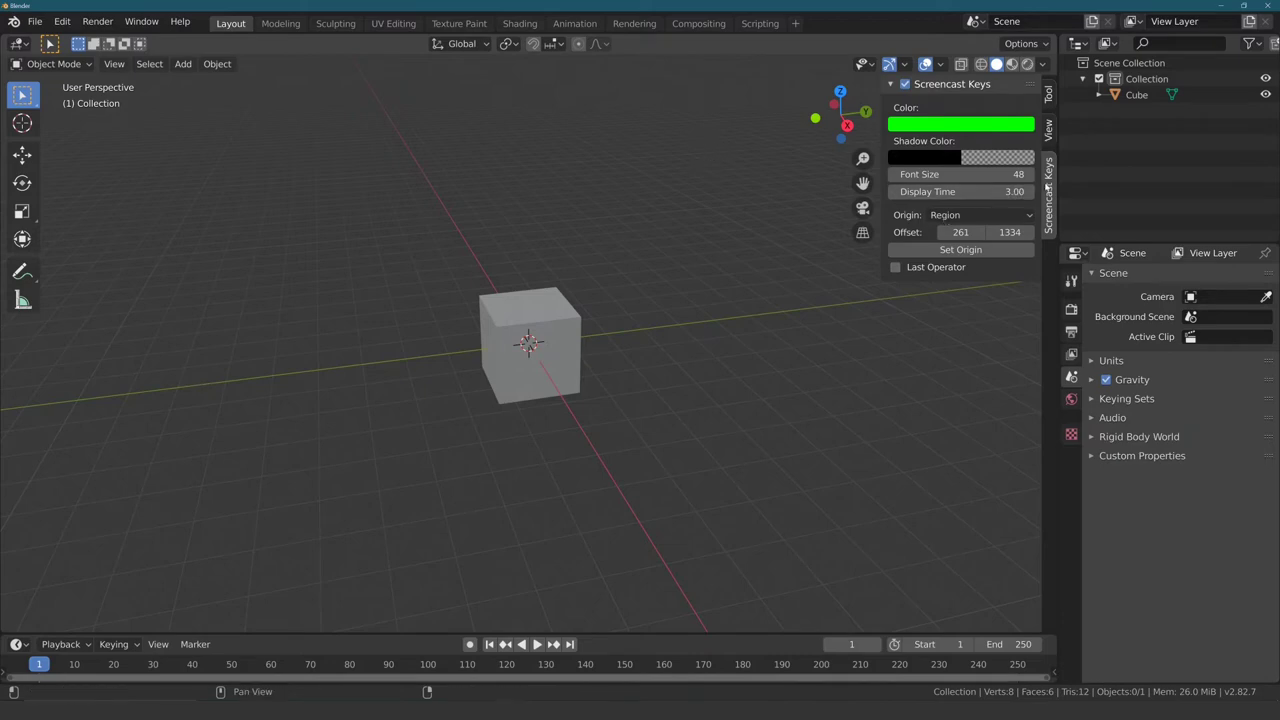
# Step: Hide the sidebar and select the default cube, zooming in on it
pyautogui.press('n')
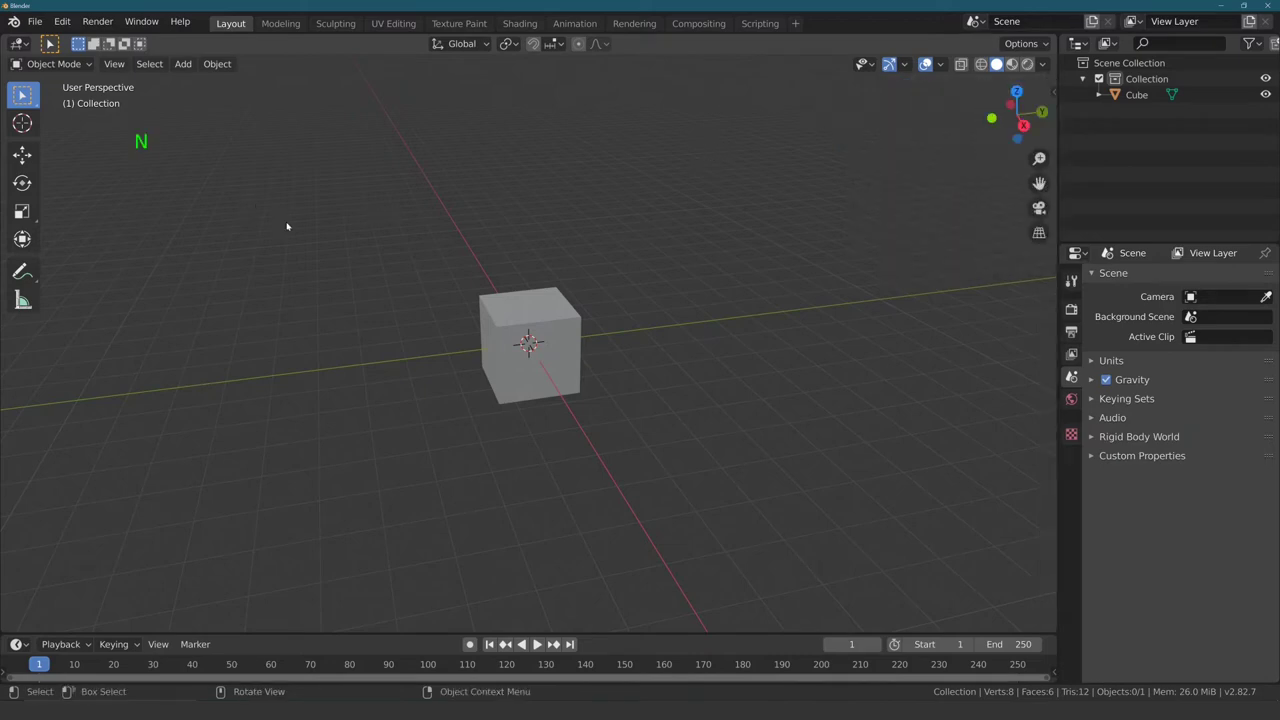
pyautogui.click(503, 303)
pyautogui.middleClick(454, 256)
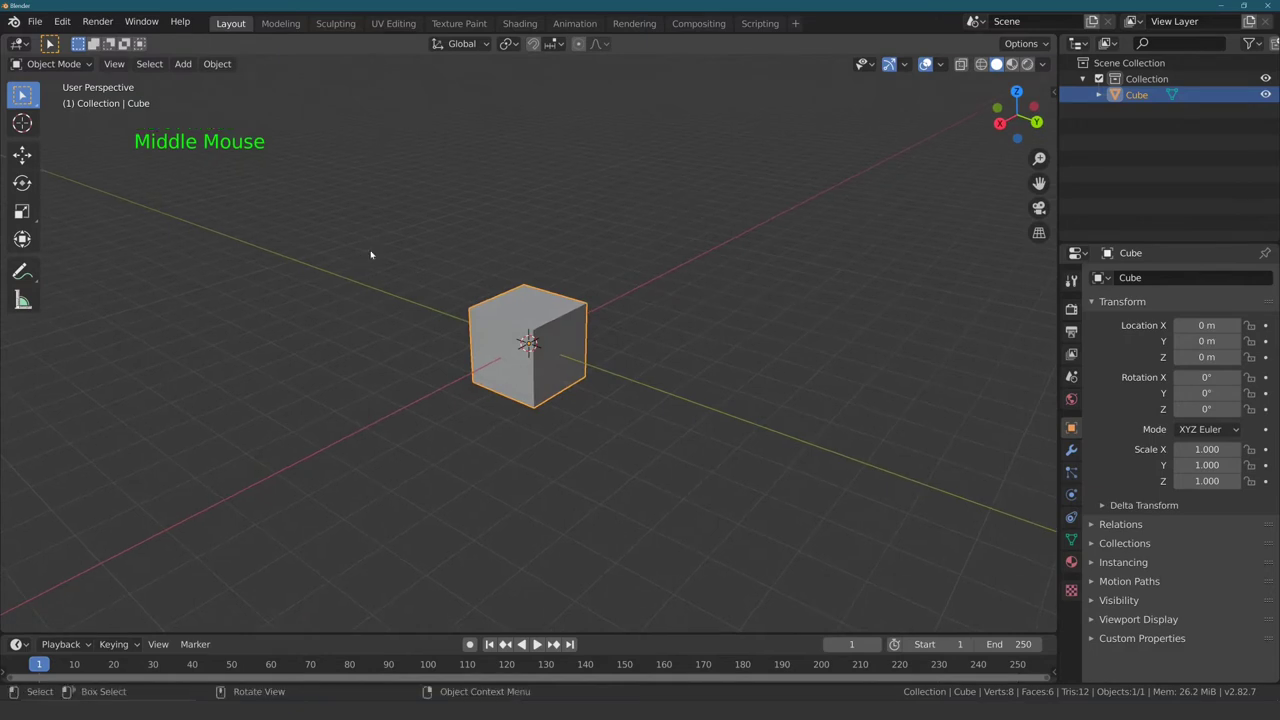
pyautogui.scroll(3)
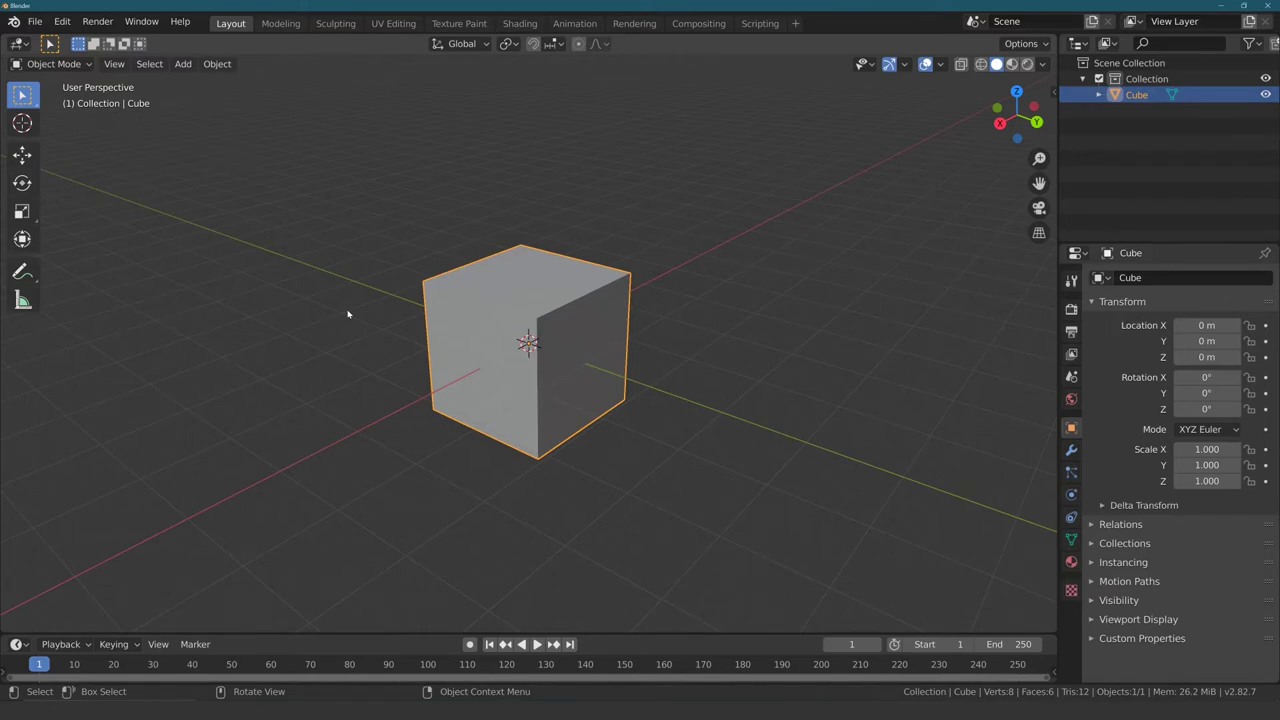
# Step: Enter Edit Mode on the cube, clear the selection and pick a single top edge
pyautogui.press('Tab')
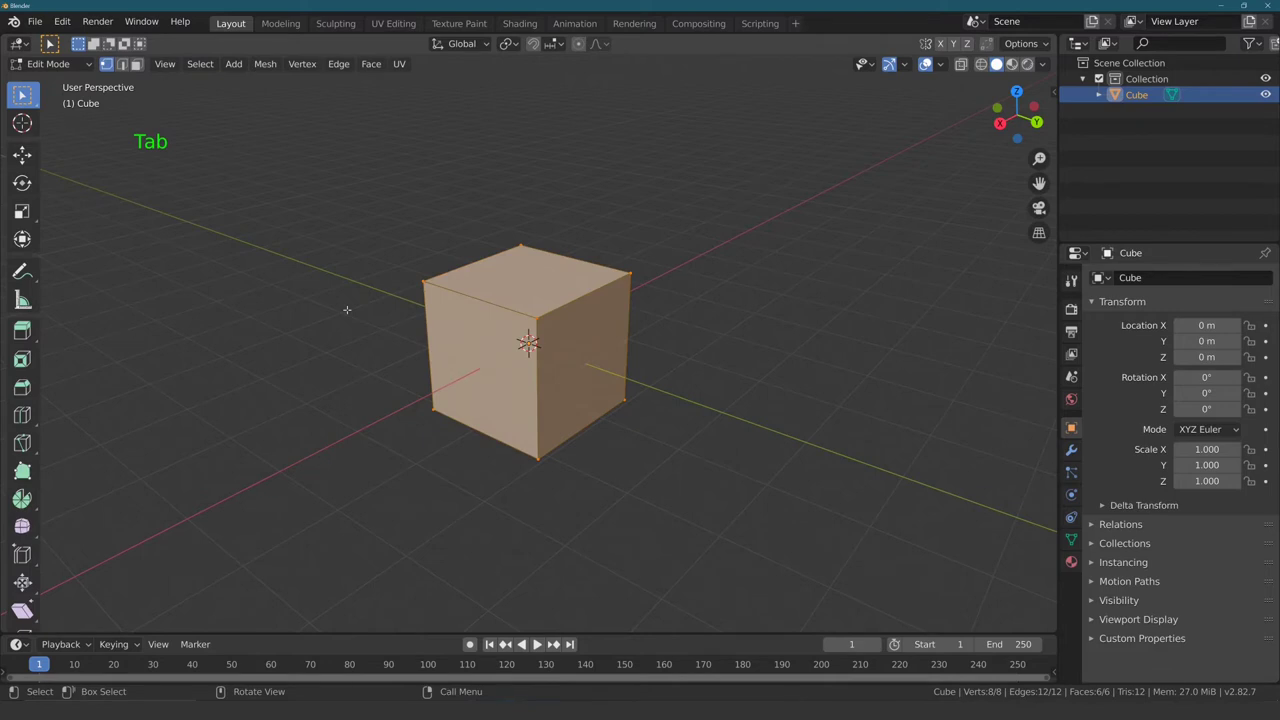
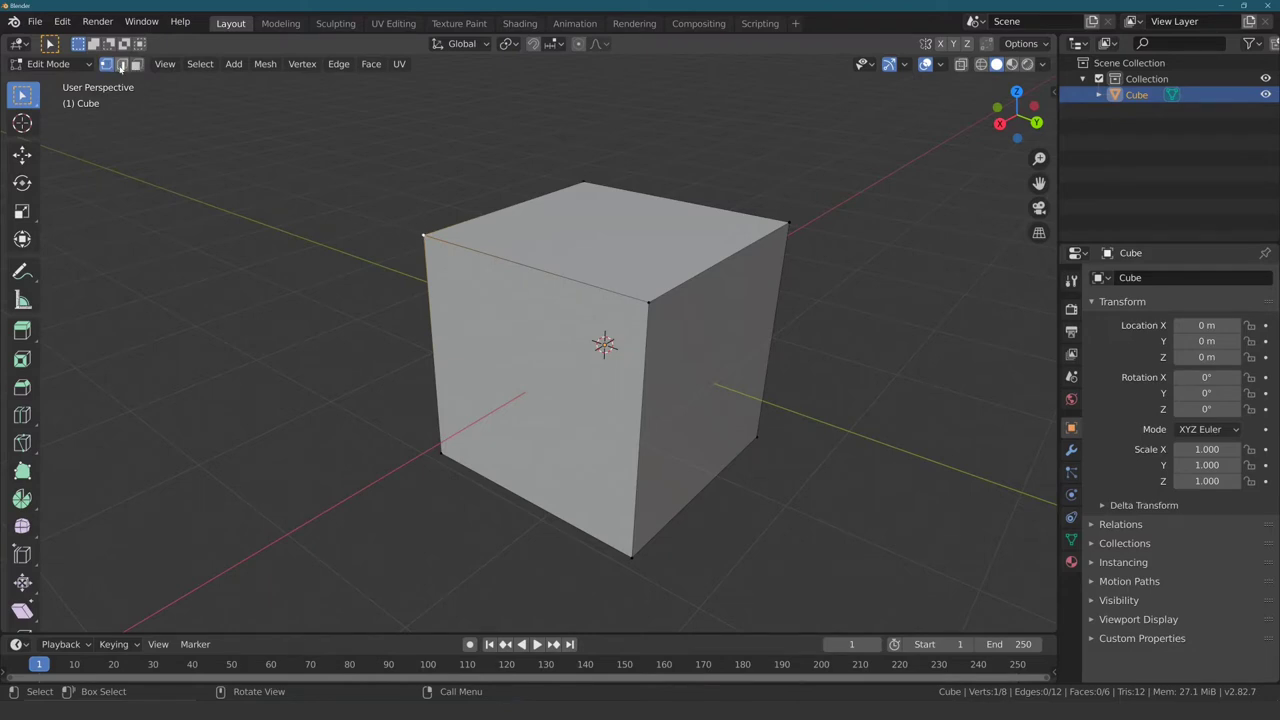
pyautogui.click(122, 66)
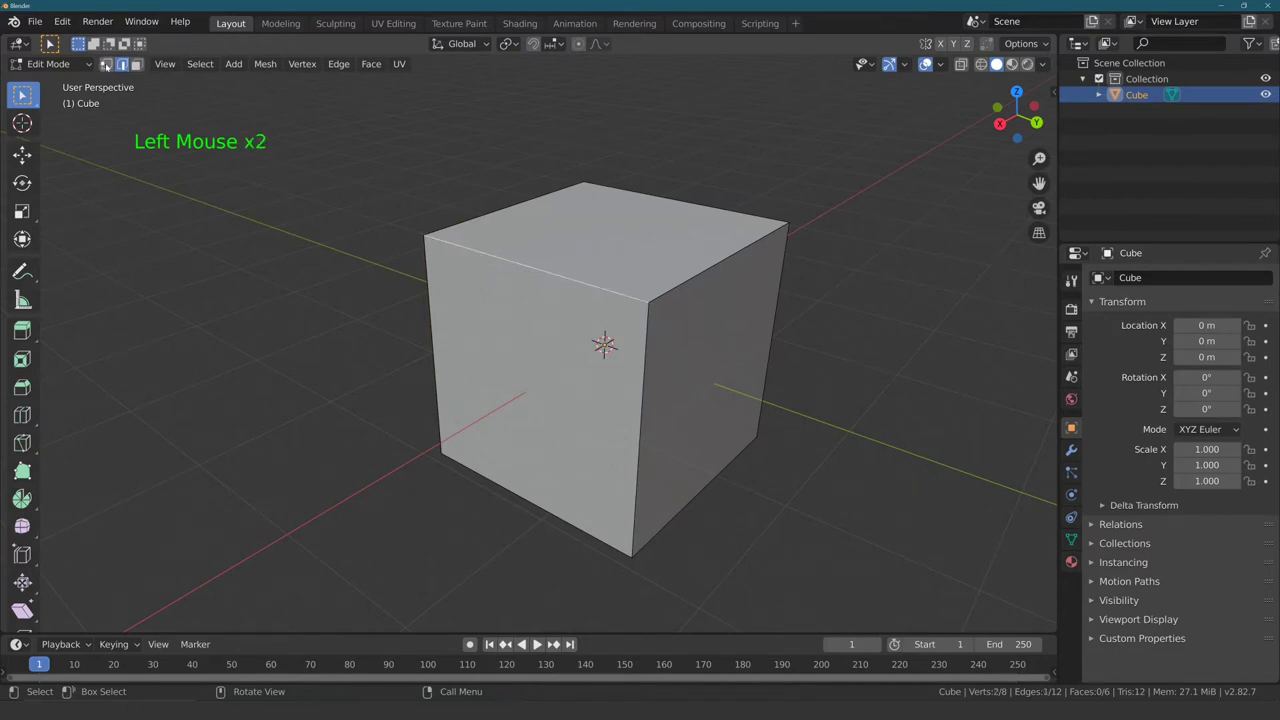
pyautogui.click(110, 65)
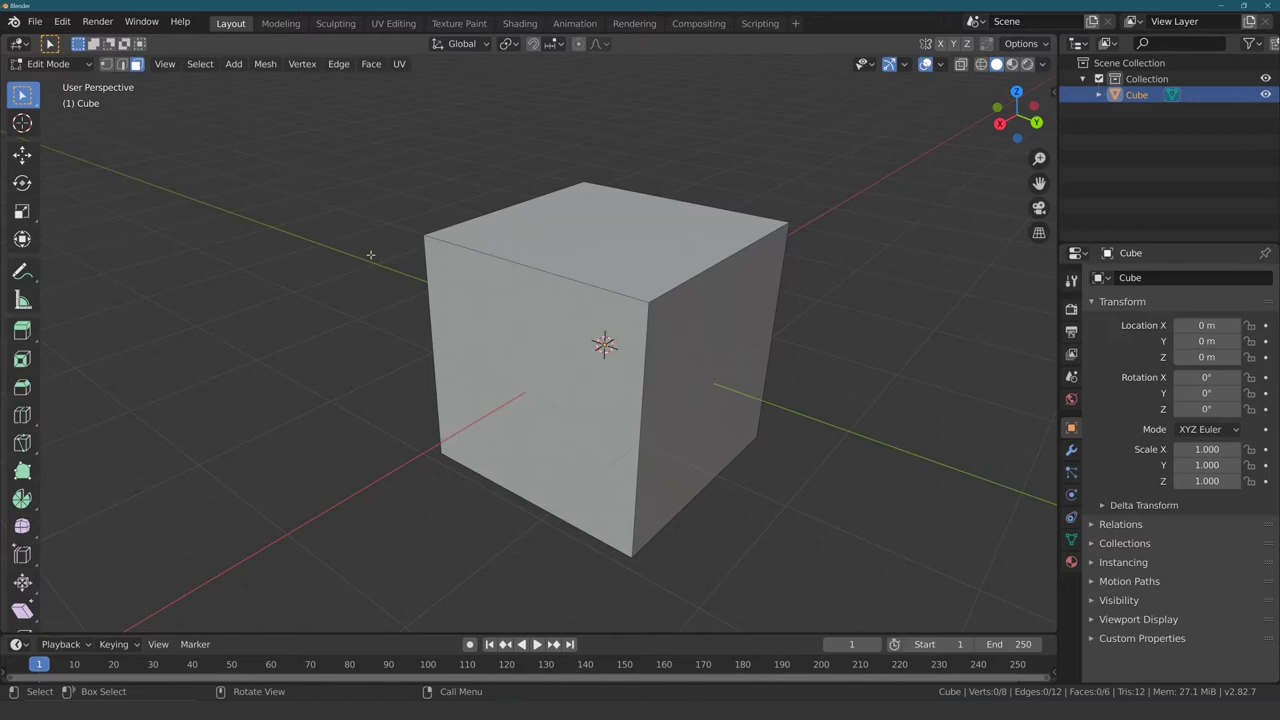
# Step: Switch to face select and pick one side face of the cube, leaving the mesh intact
pyautogui.press('3')
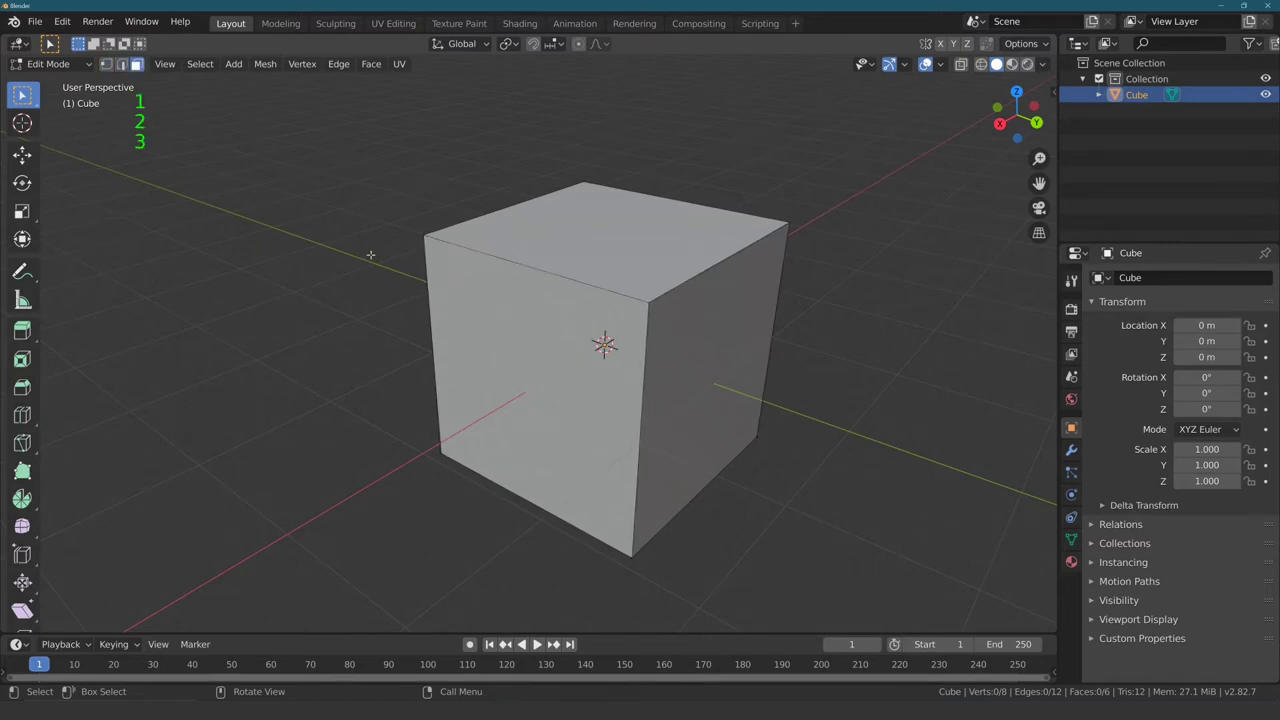
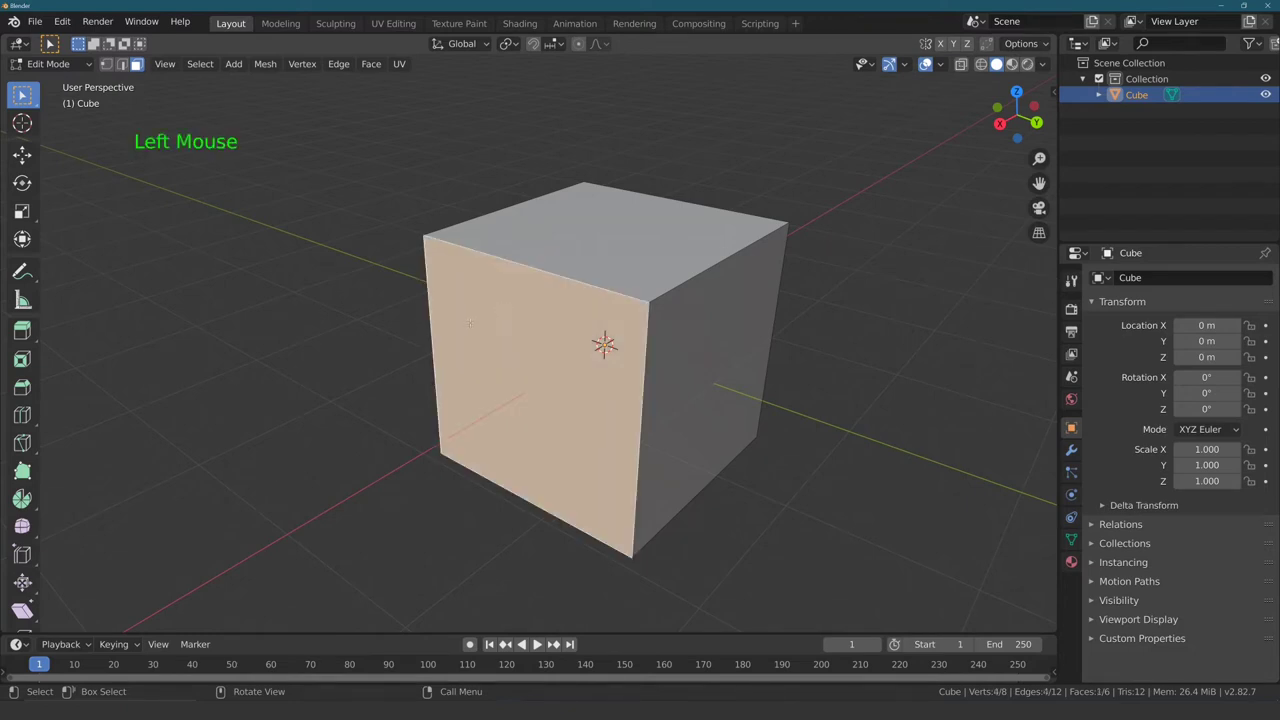
pyautogui.press('Delete')
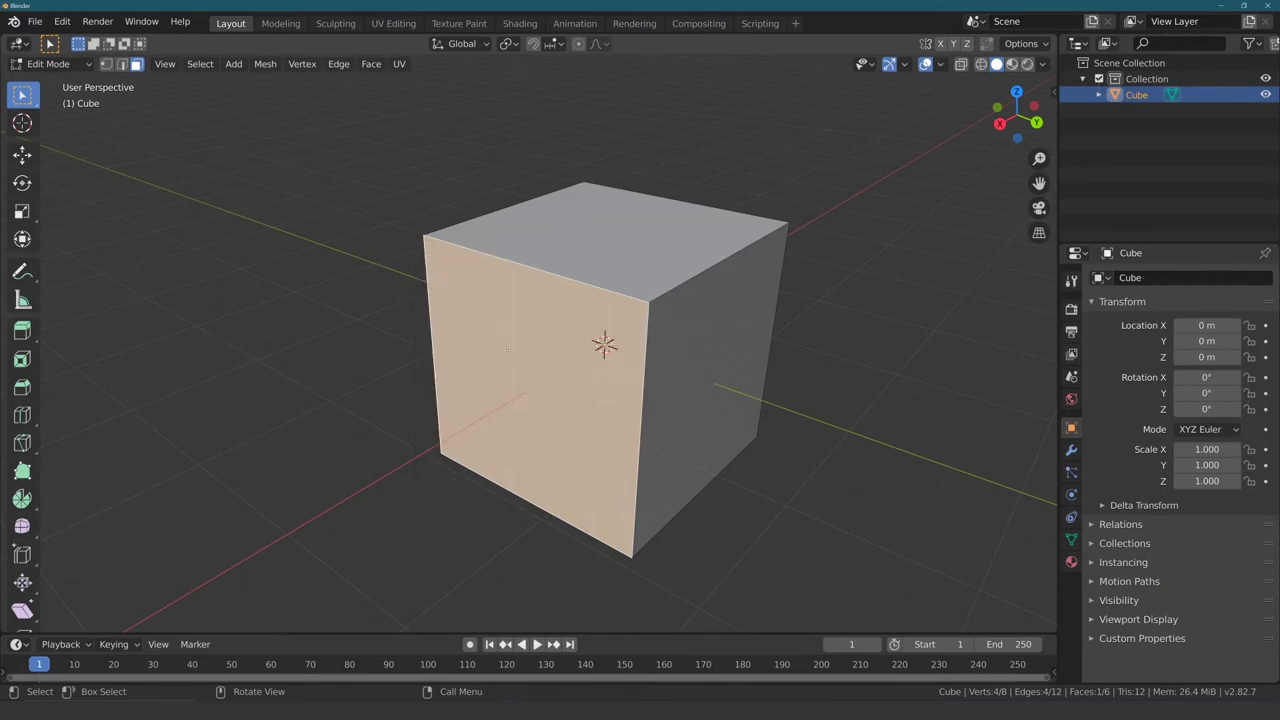
# Step: Bring up the Delete menu for the selected side face without removing anything
pyautogui.press('Delete')
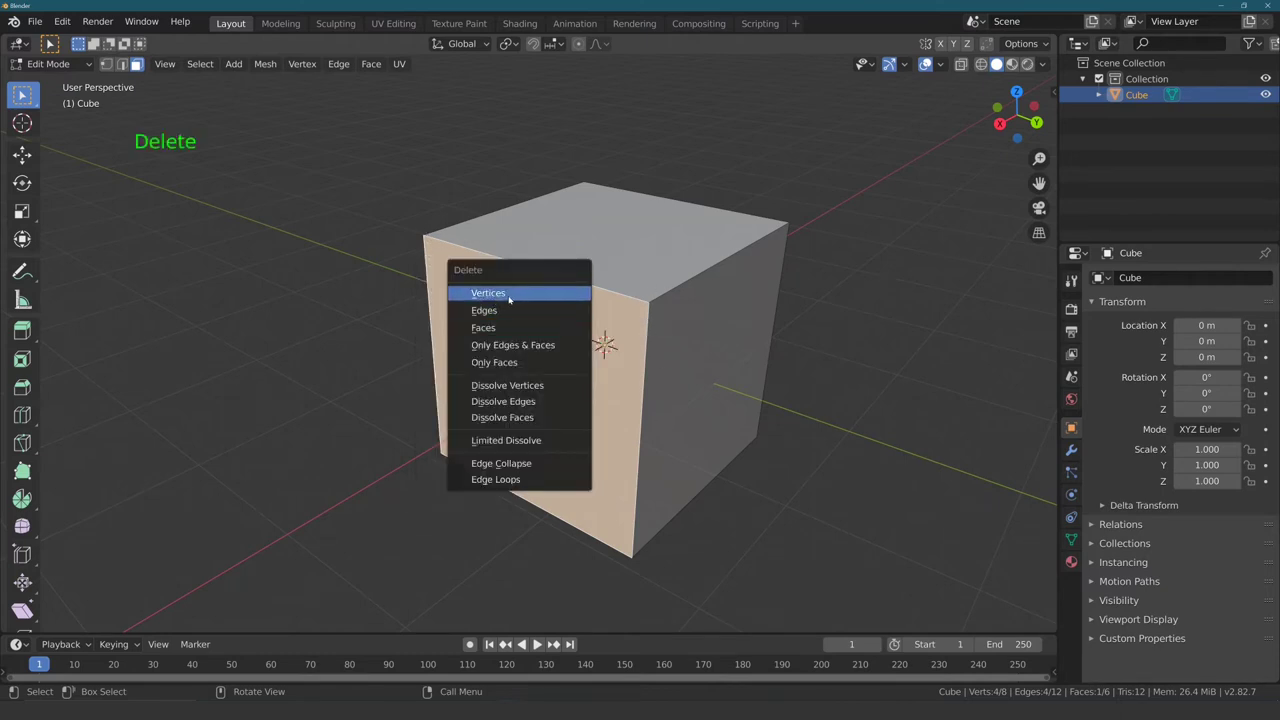
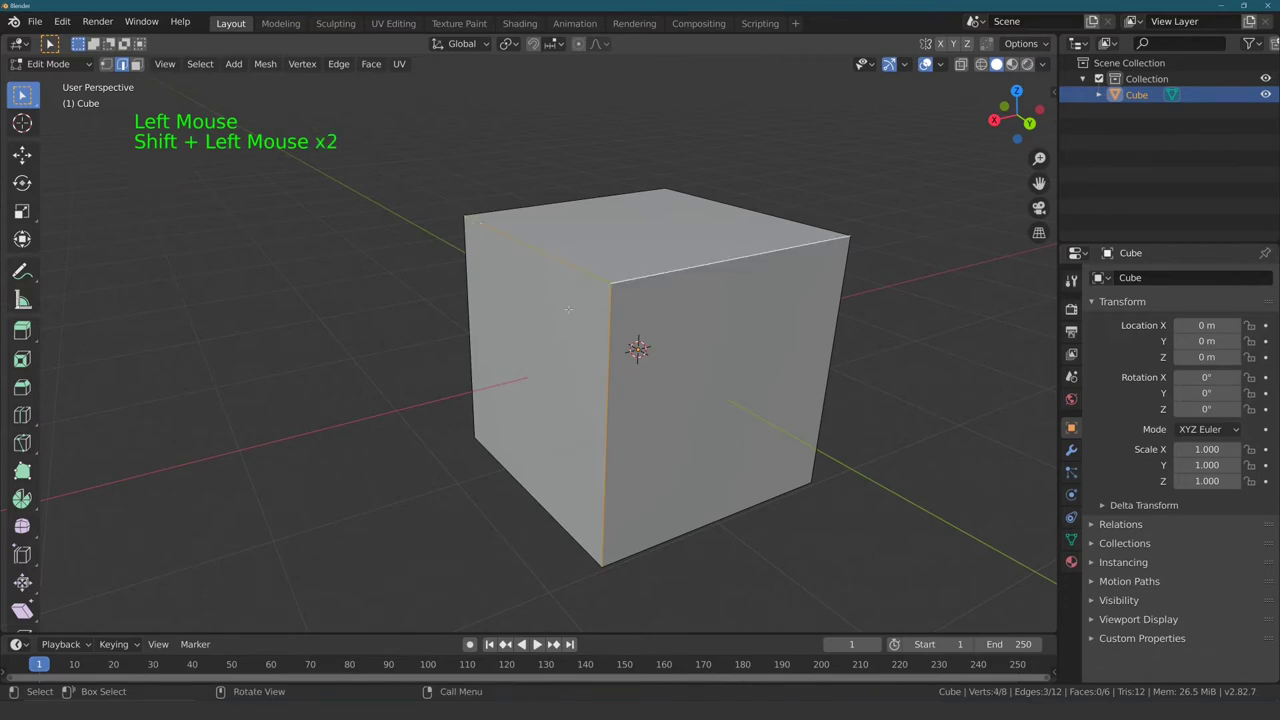
# Step: Bring up the Delete menu for the three connected edges
pyautogui.press('Delete')
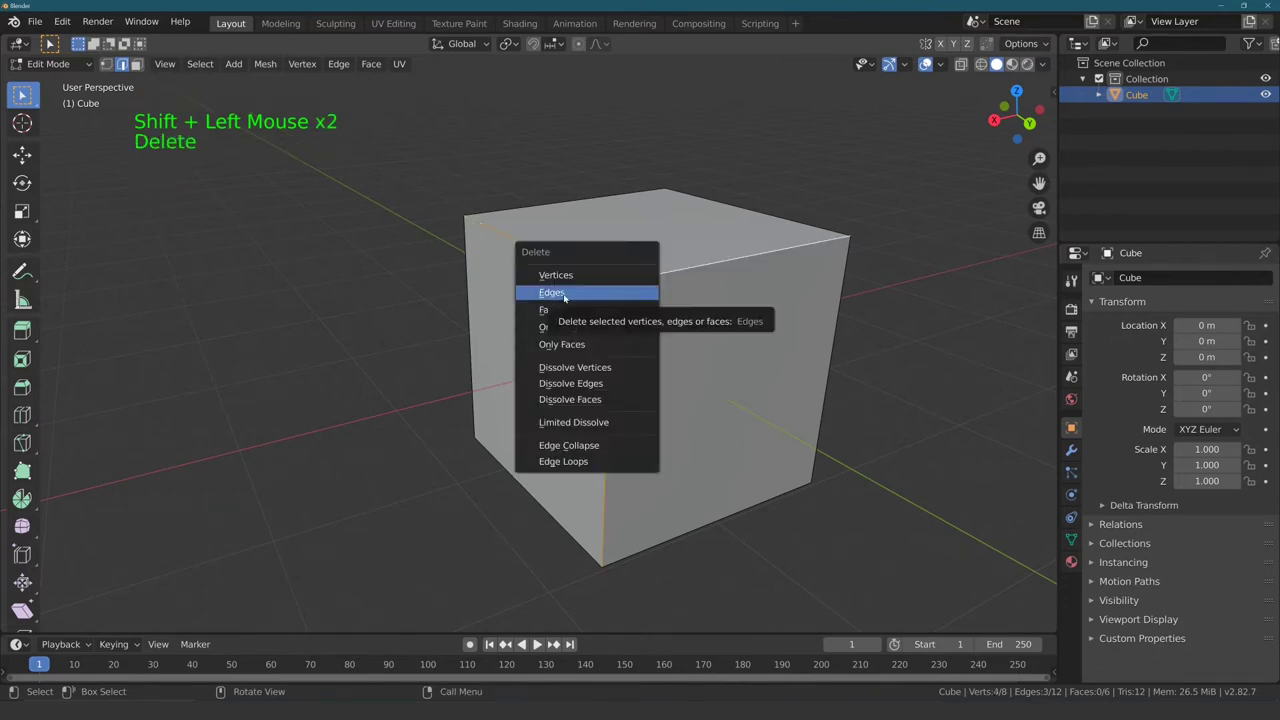
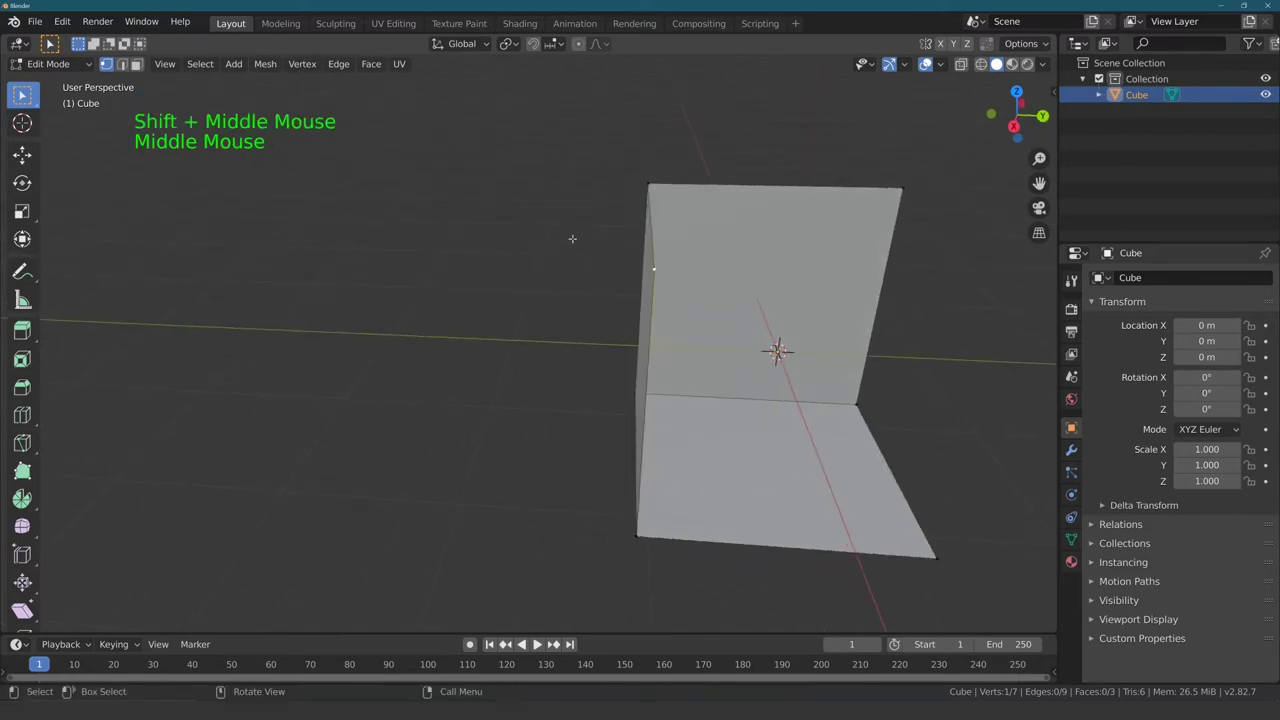
# Step: Grab a corner vertex and drag it outward, stretching a face into a long wedge
pyautogui.press('g')
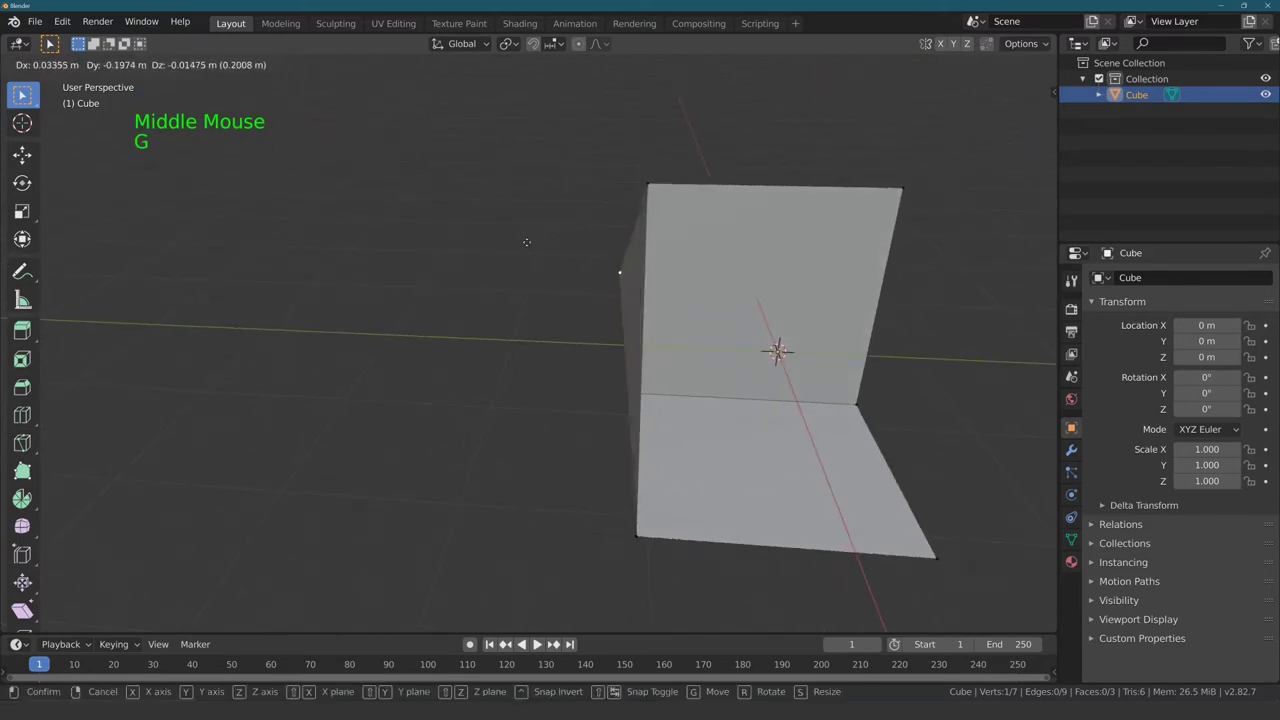
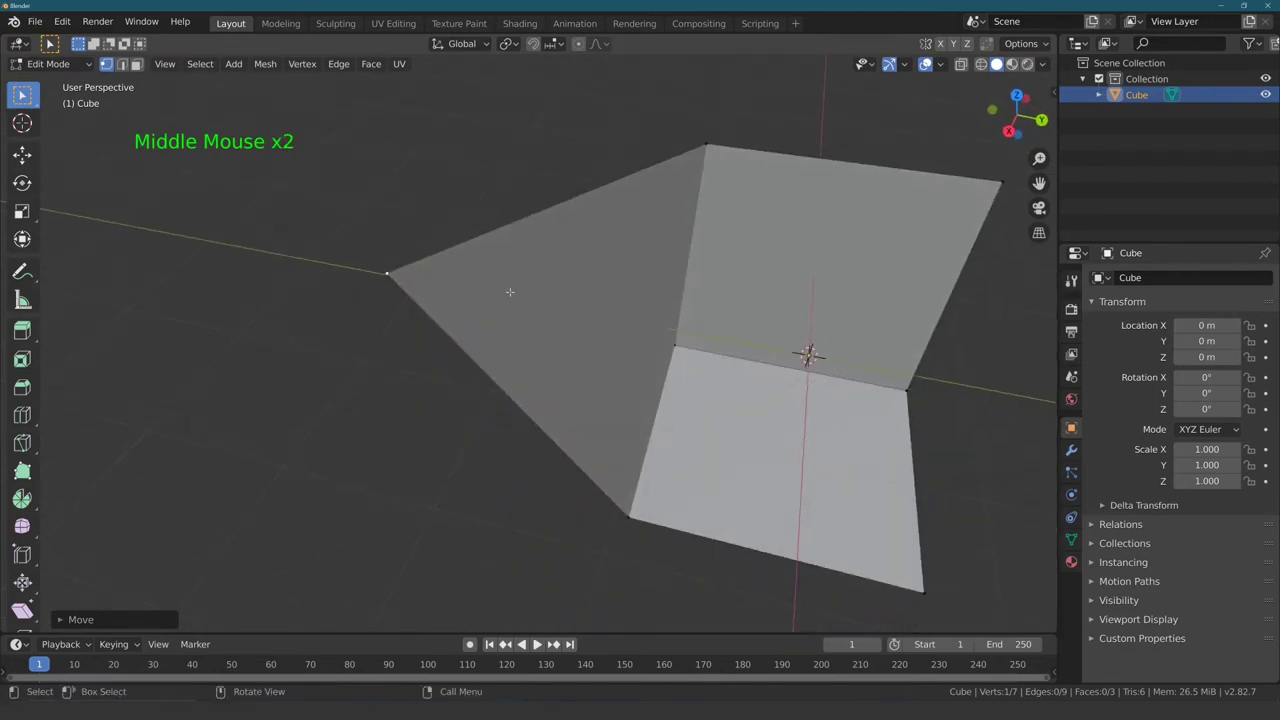
pyautogui.scroll(-3)
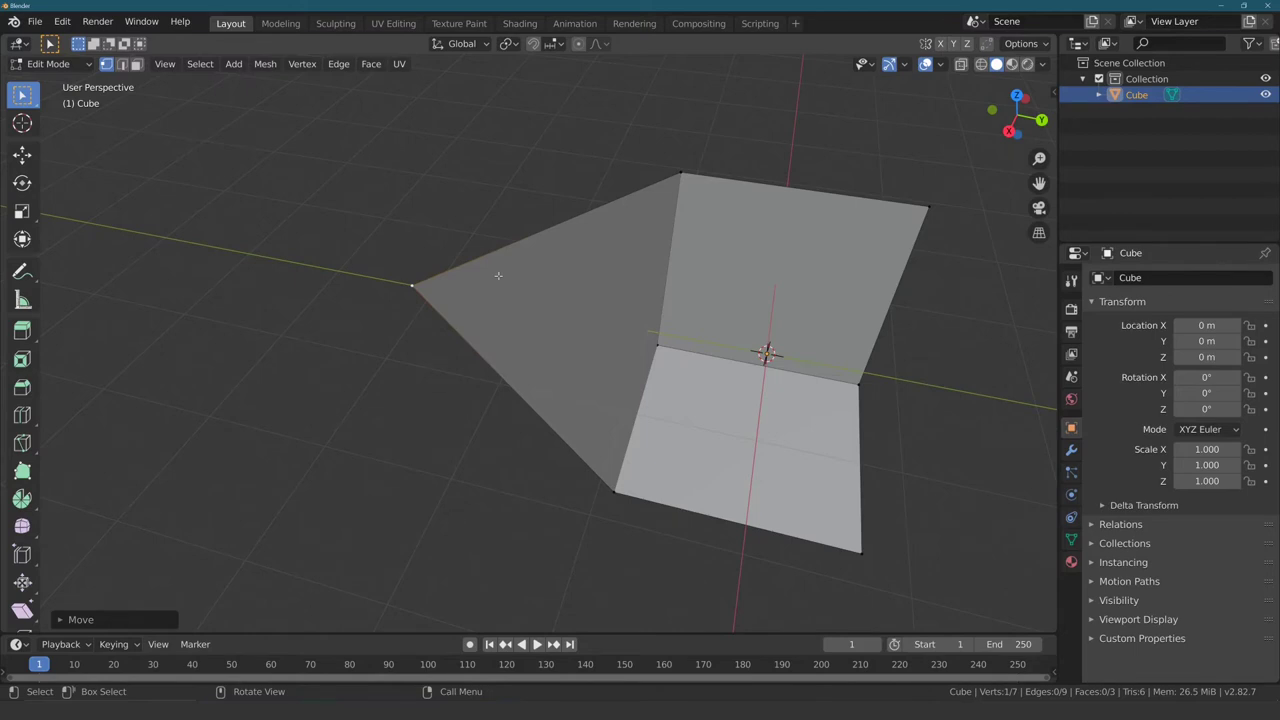
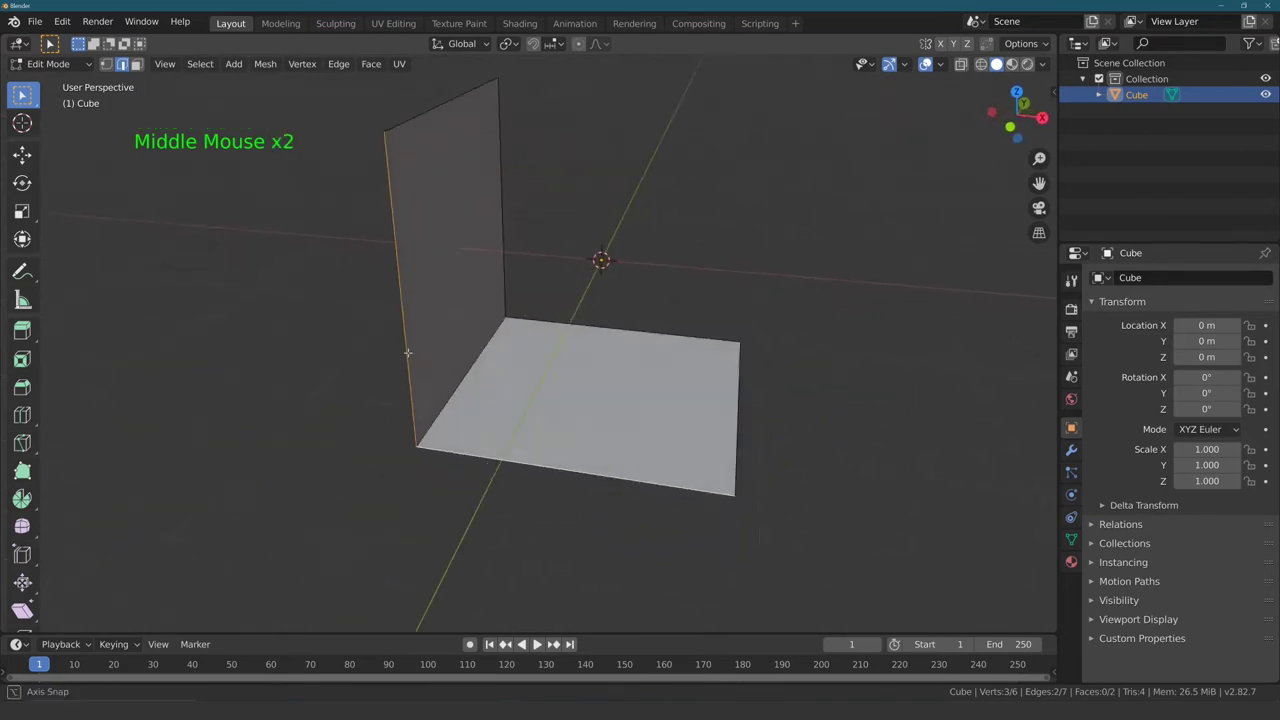
# Step: Fill a triangular face across the three selected vertices between wall and floor
pyautogui.press('f')
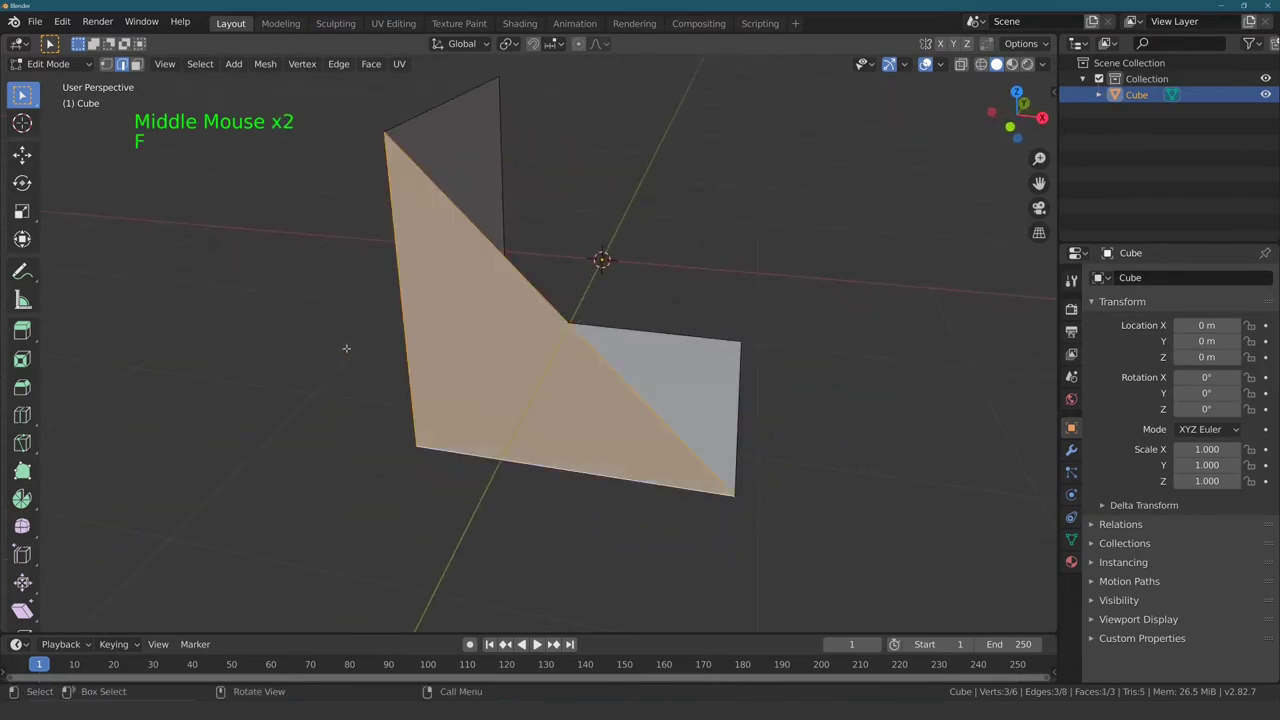
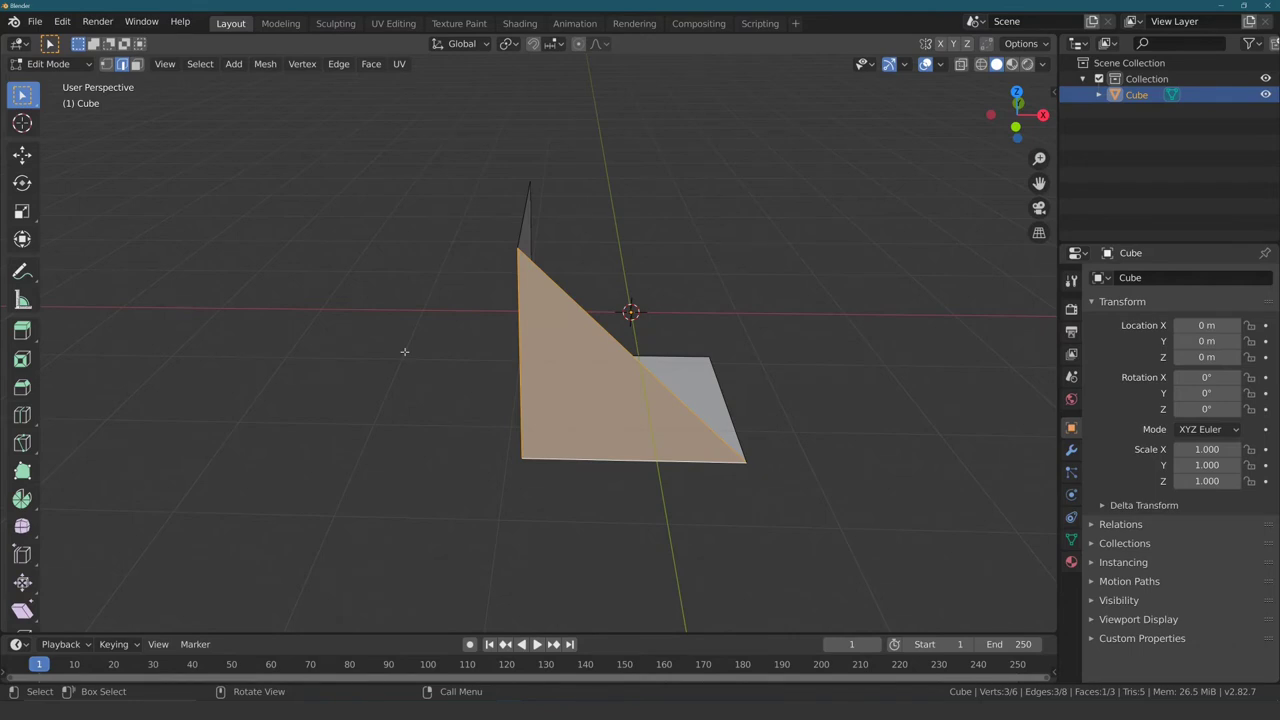
# Step: Return to Object Mode, inspect the three-face mesh and reopen the viewport sidebar
pyautogui.press('Tab')
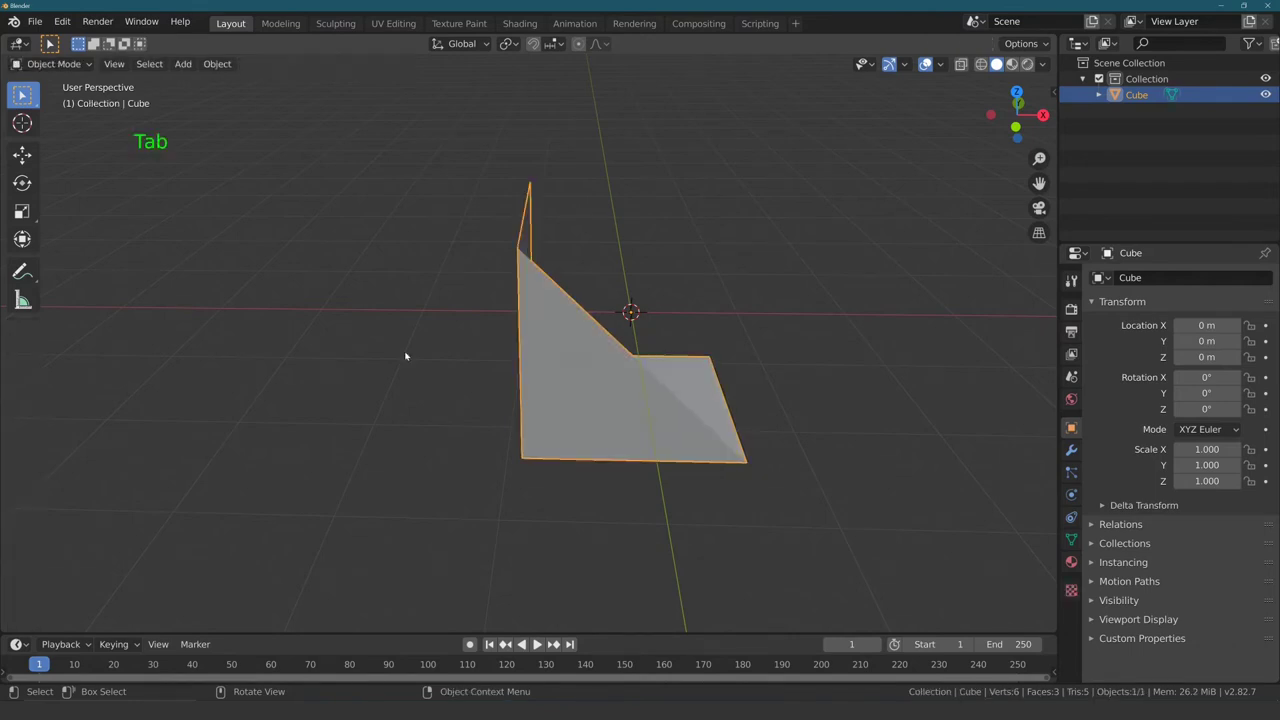
pyautogui.middleClick(472, 310)
pyautogui.middleClick(368, 320)
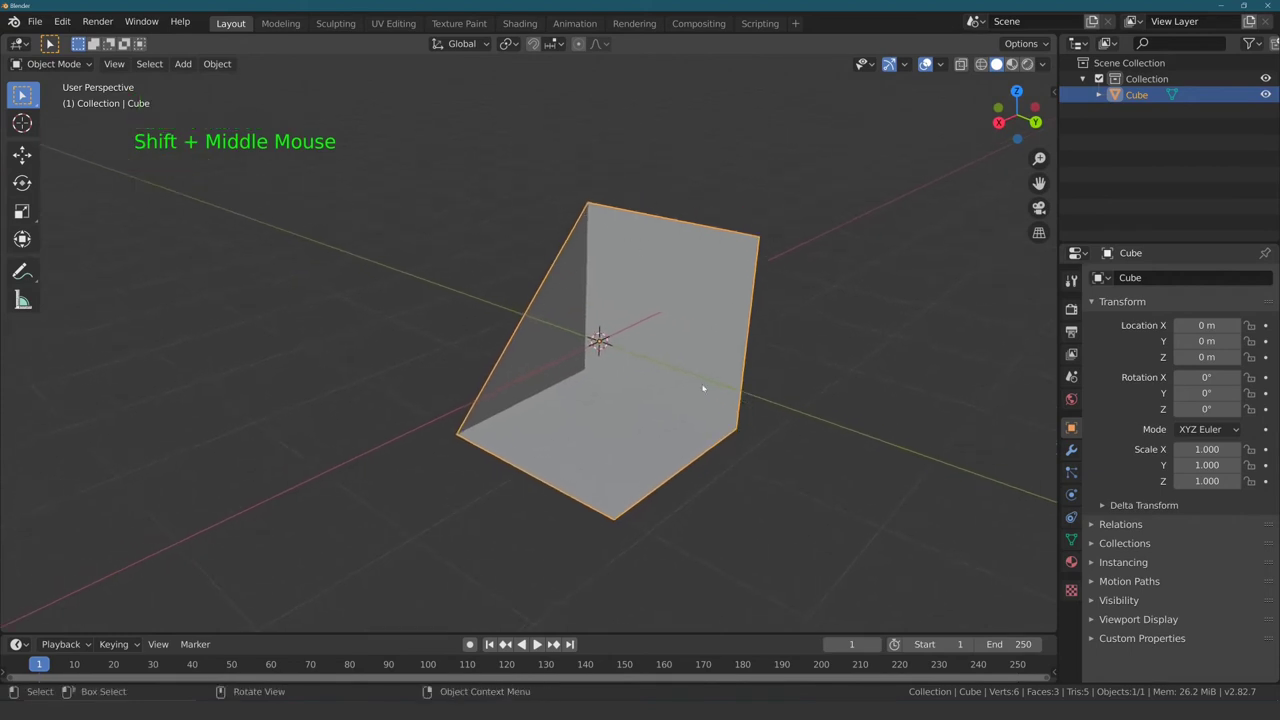
pyautogui.middleClick(418, 310)
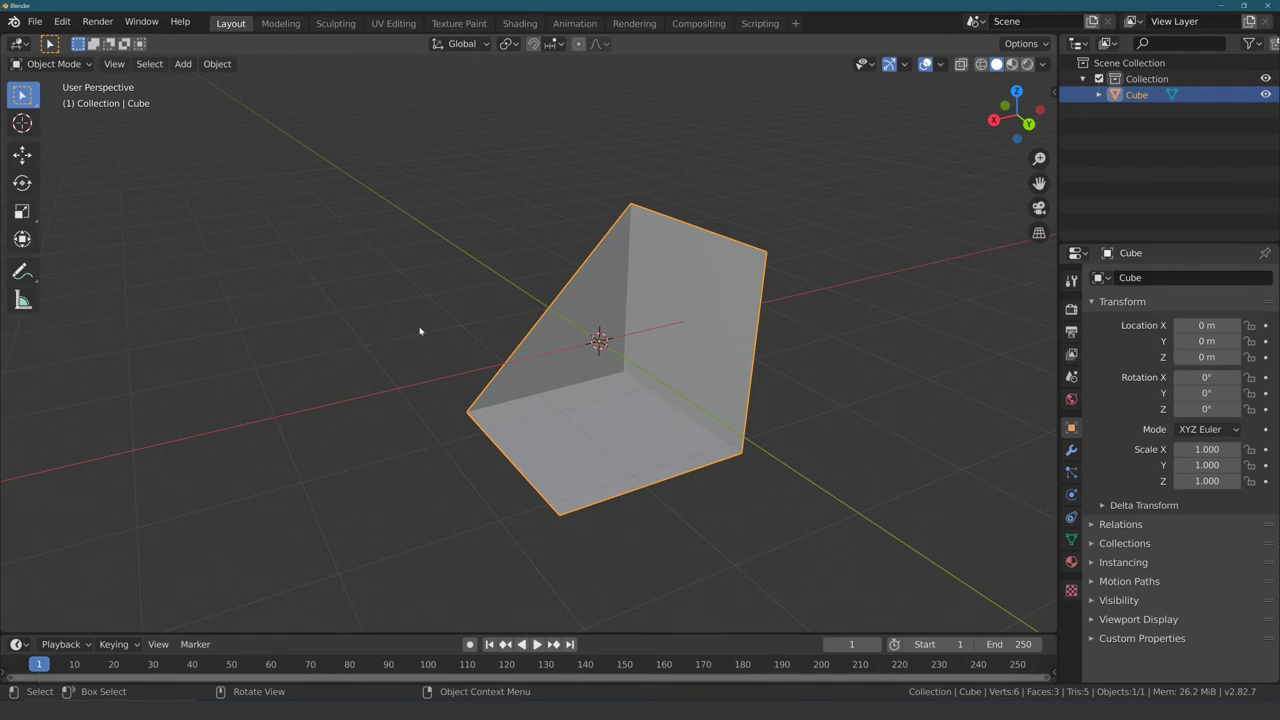
pyautogui.press('n')
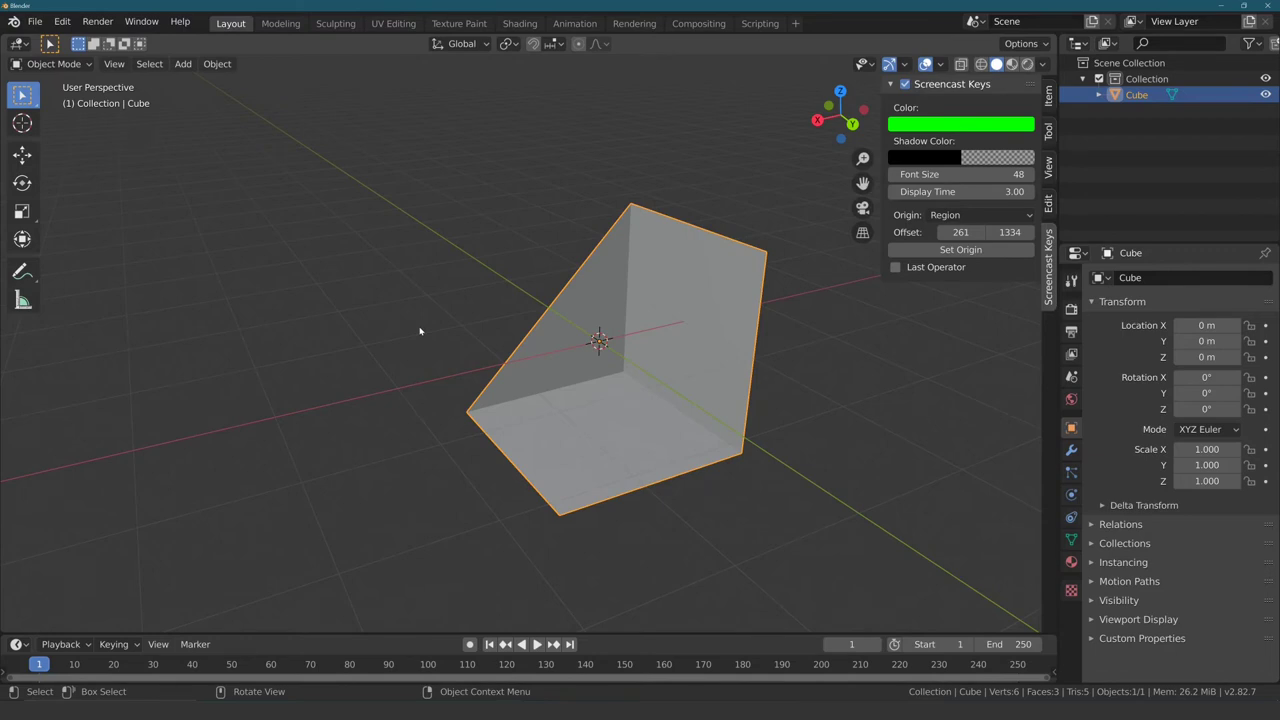
# Step: Show the cube's Transform values in the Item tab and reposition the view around it
pyautogui.click(1050, 93)
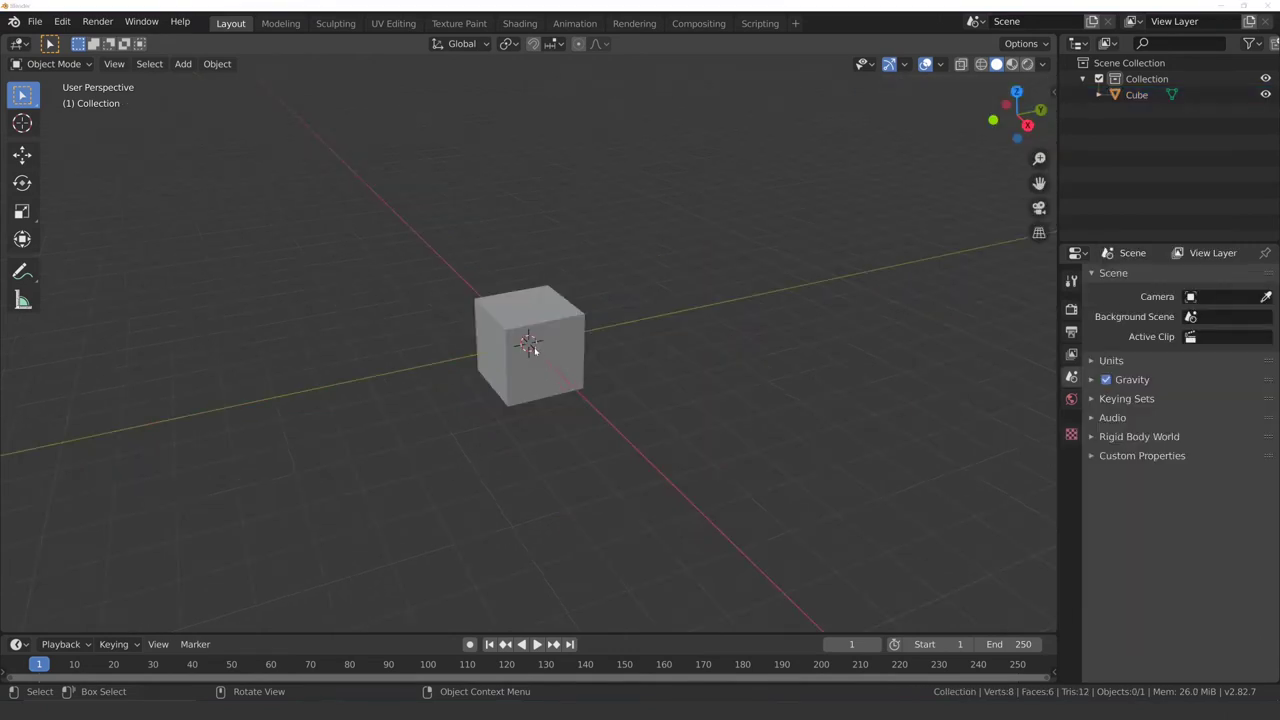
pyautogui.middleClick(401, 356)
pyautogui.scroll(3)
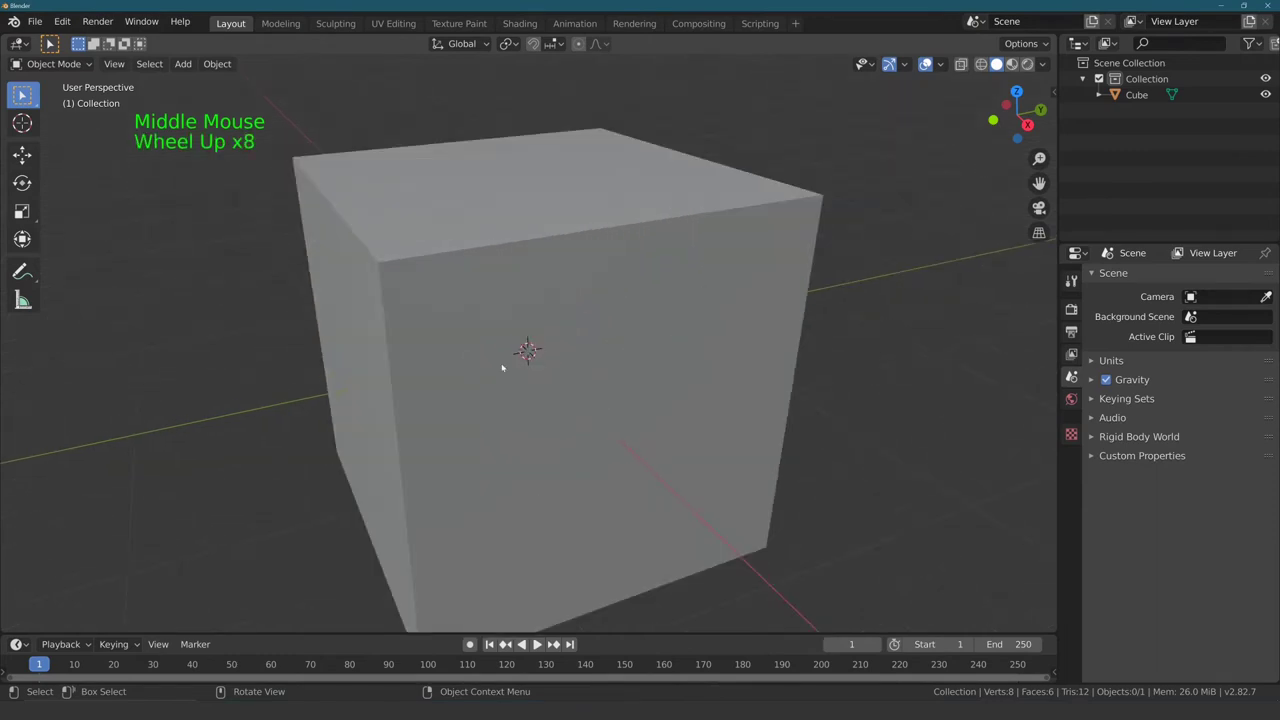
pyautogui.scroll(-3)
pyautogui.scroll(-3)
pyautogui.middleClick(360, 344)
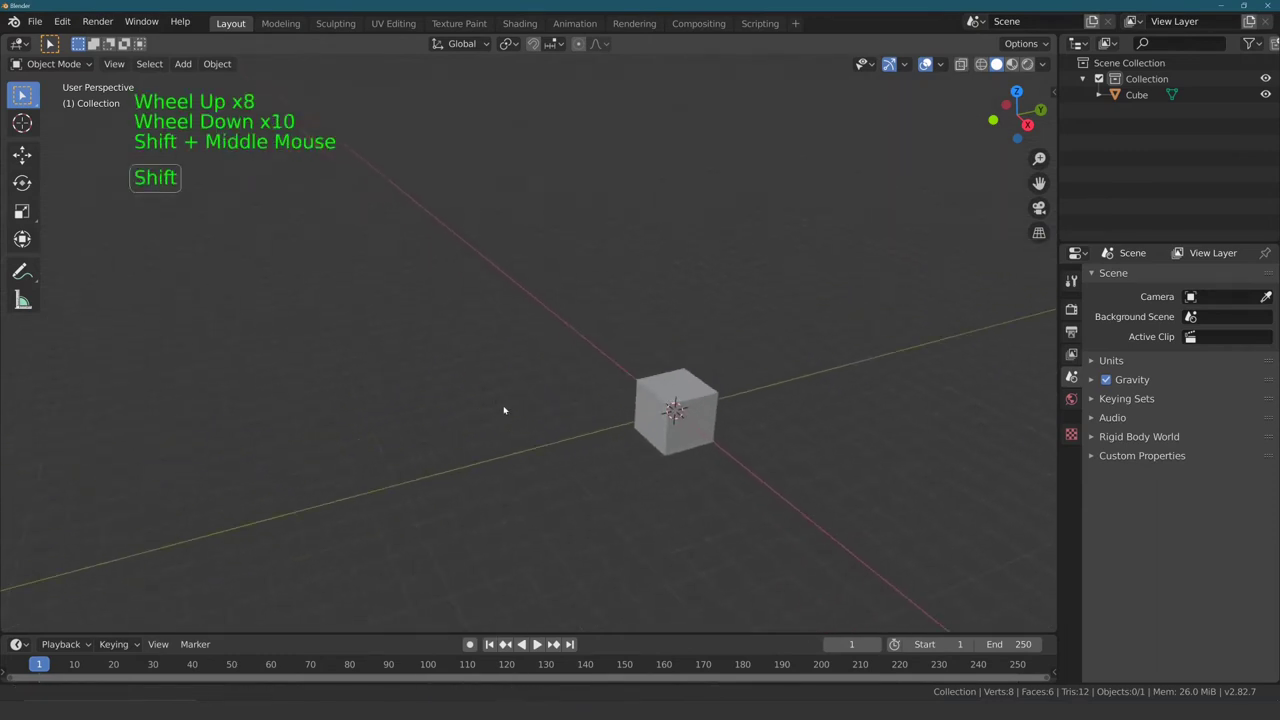
pyautogui.middleClick(508, 410)
pyautogui.middleClick(536, 395)
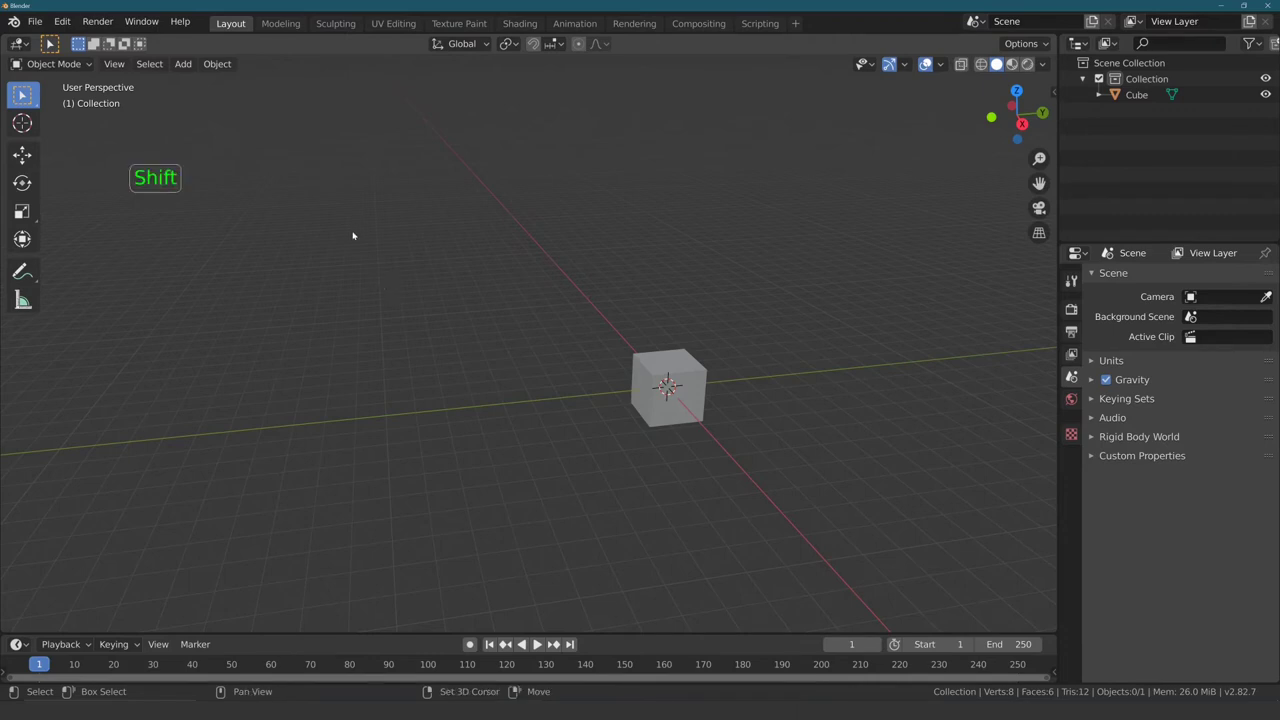
# Step: Place the 3D cursor in empty space away from the cube
pyautogui.rightClick(357, 233)
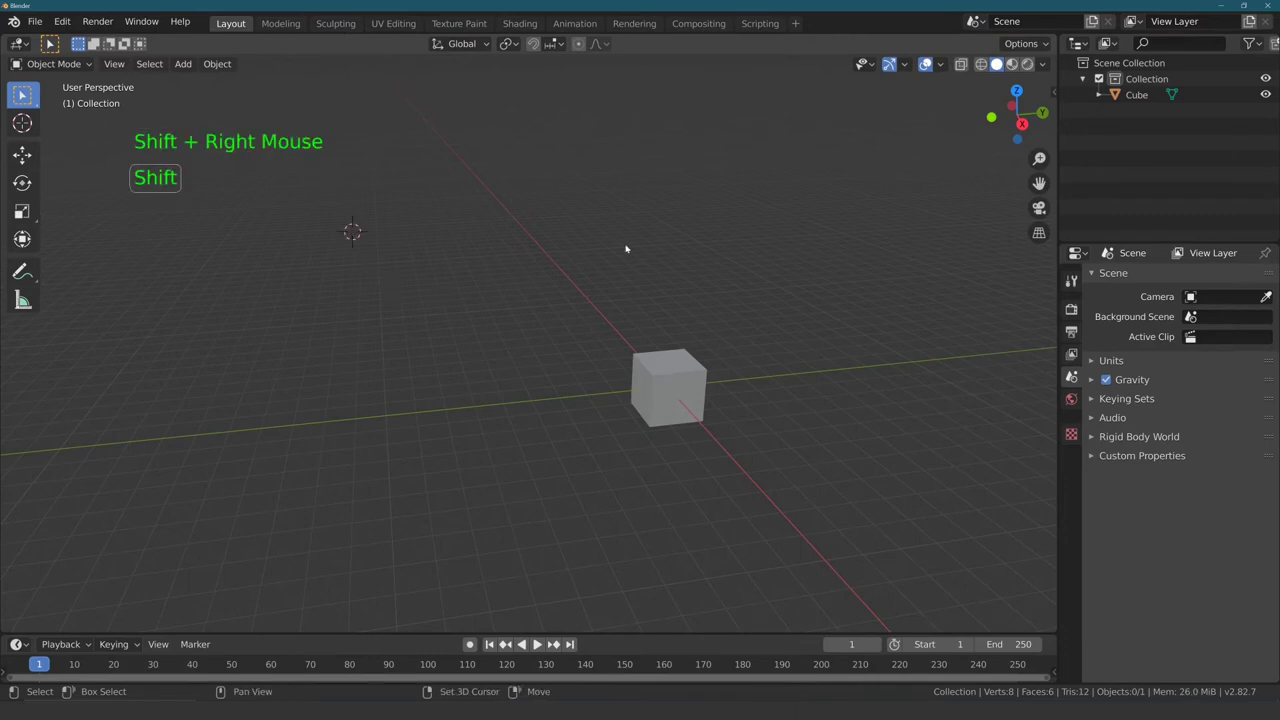
pyautogui.middleClick(558, 268)
pyautogui.rightClick(461, 277)
pyautogui.middleClick(458, 236)
pyautogui.middleClick(433, 303)
# Step: Add a UV Sphere at the 3D cursor via Shift+A and inspect it beside the cube
pyautogui.press('shift+a')
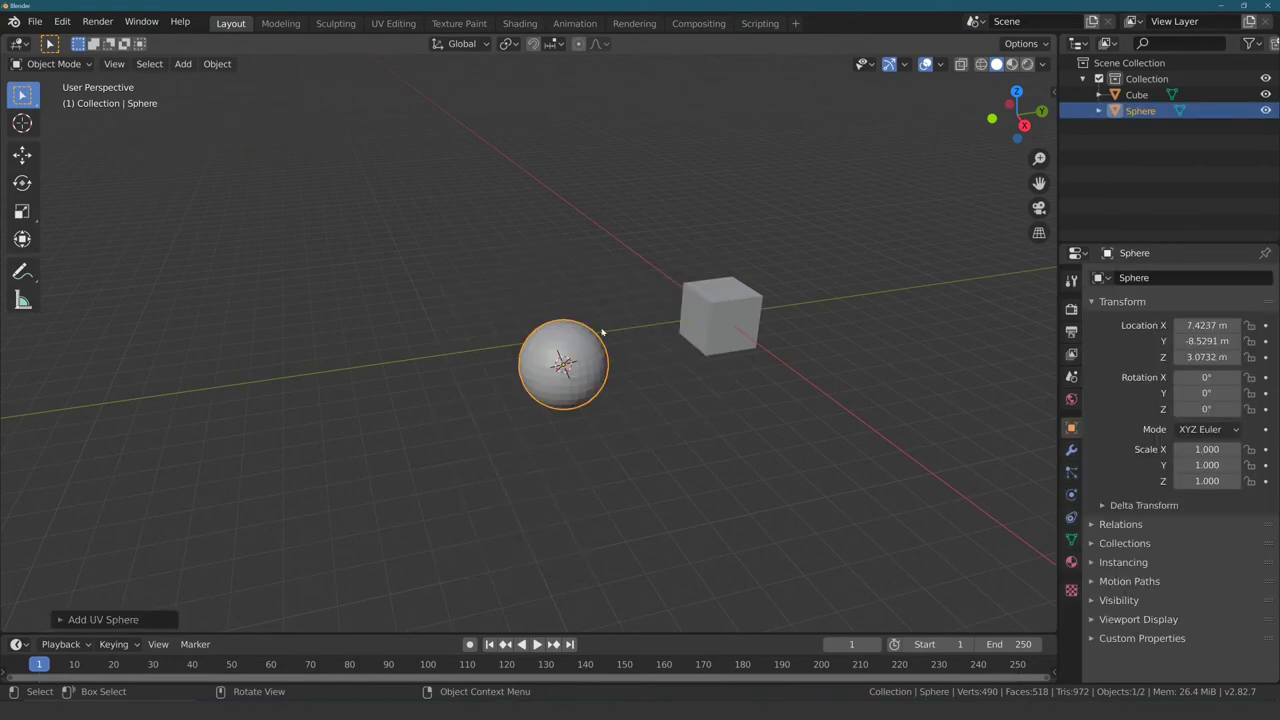
pyautogui.middleClick(628, 319)
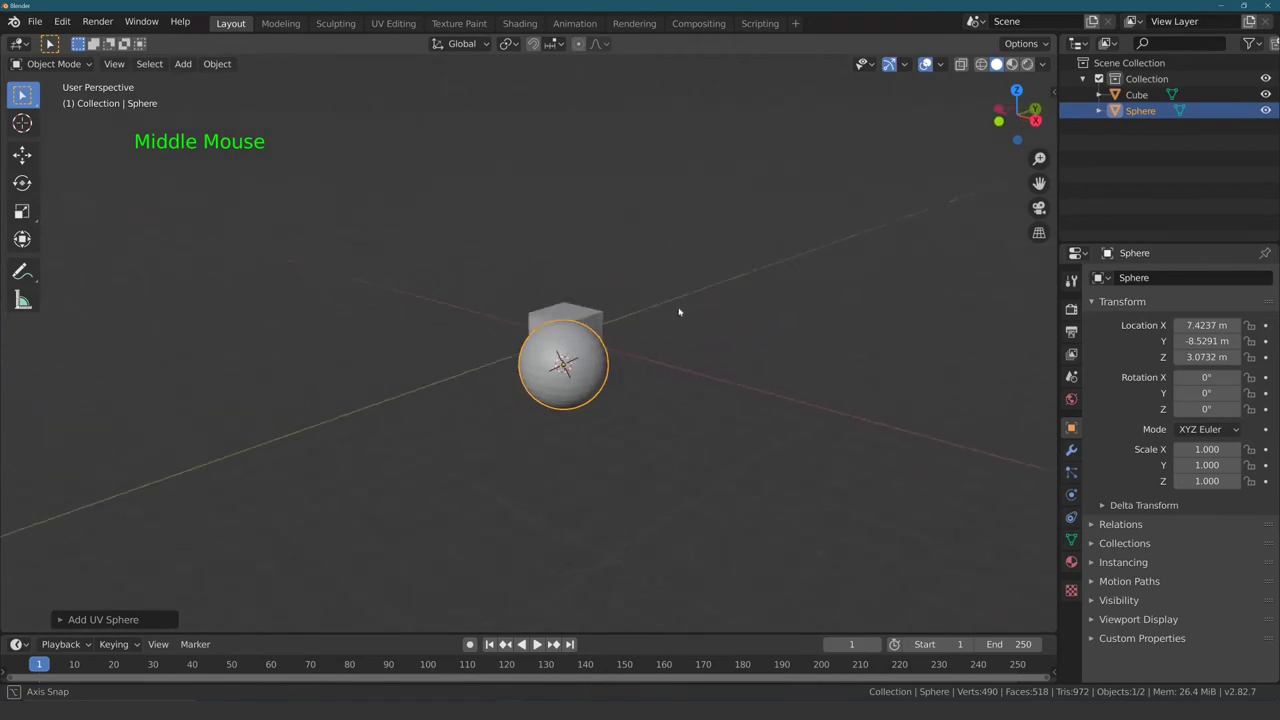
pyautogui.middleClick(673, 314)
pyautogui.middleClick(652, 333)
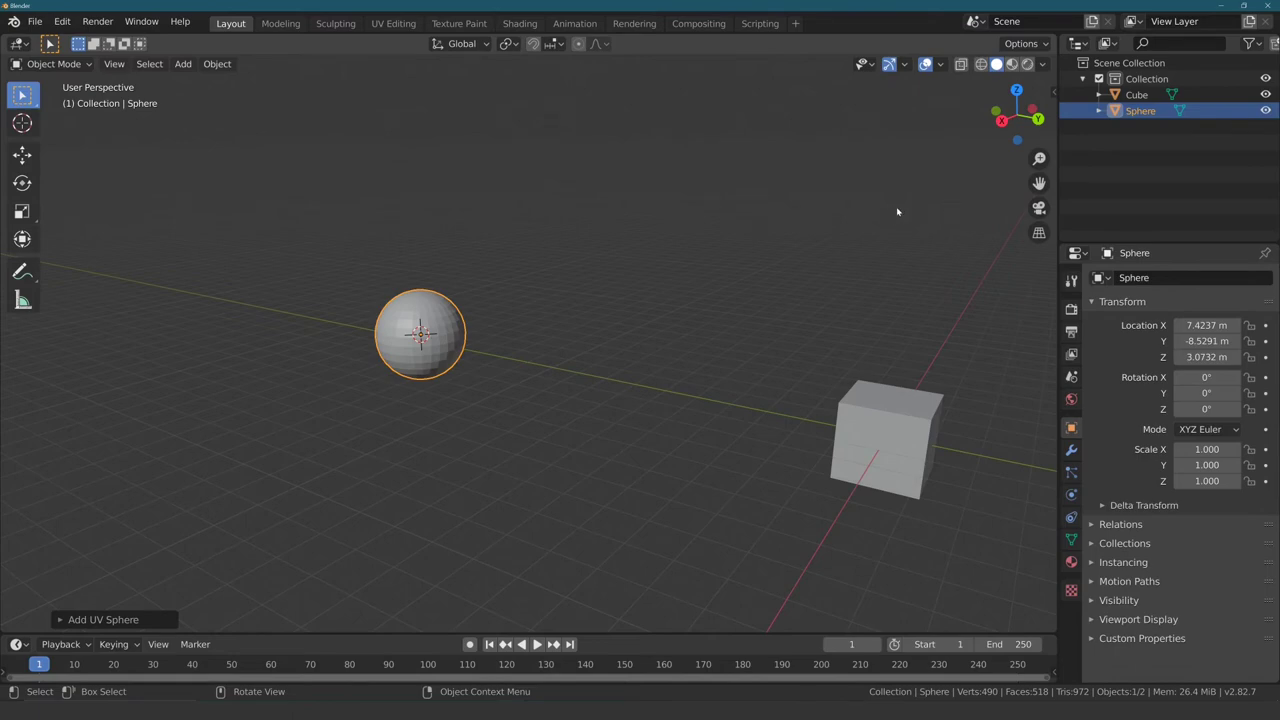
# Step: Set the 3D cursor location to X 0, Y 0, Z 4 m in the sidebar View settings
pyautogui.press('n')
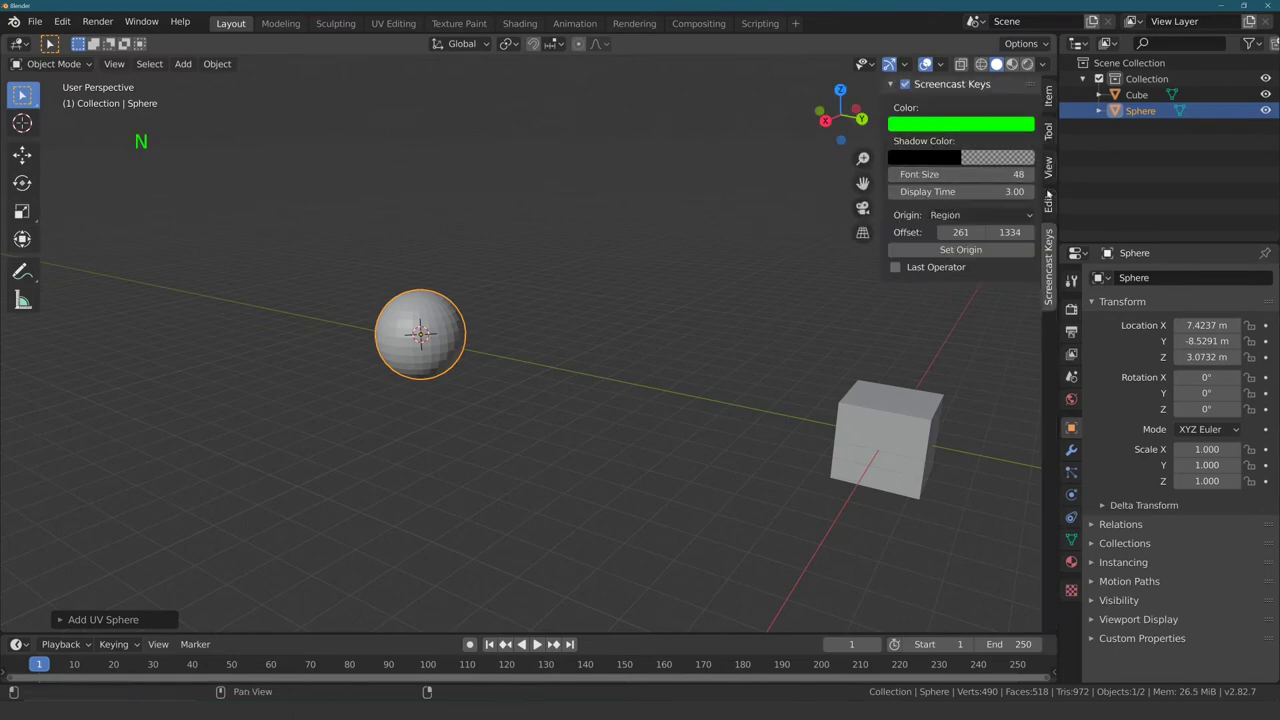
pyautogui.click(1057, 171)
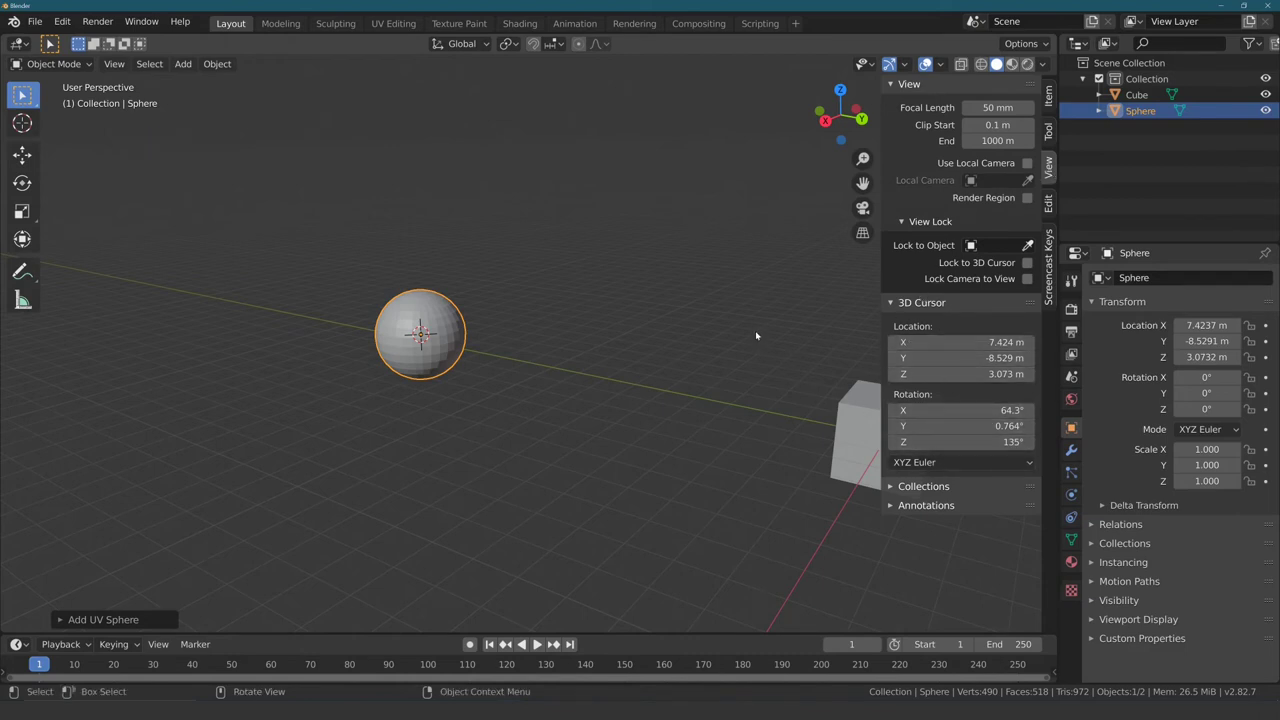
pyautogui.middleClick(712, 320)
pyautogui.middleClick(709, 329)
pyautogui.middleClick(599, 357)
pyautogui.middleClick(559, 395)
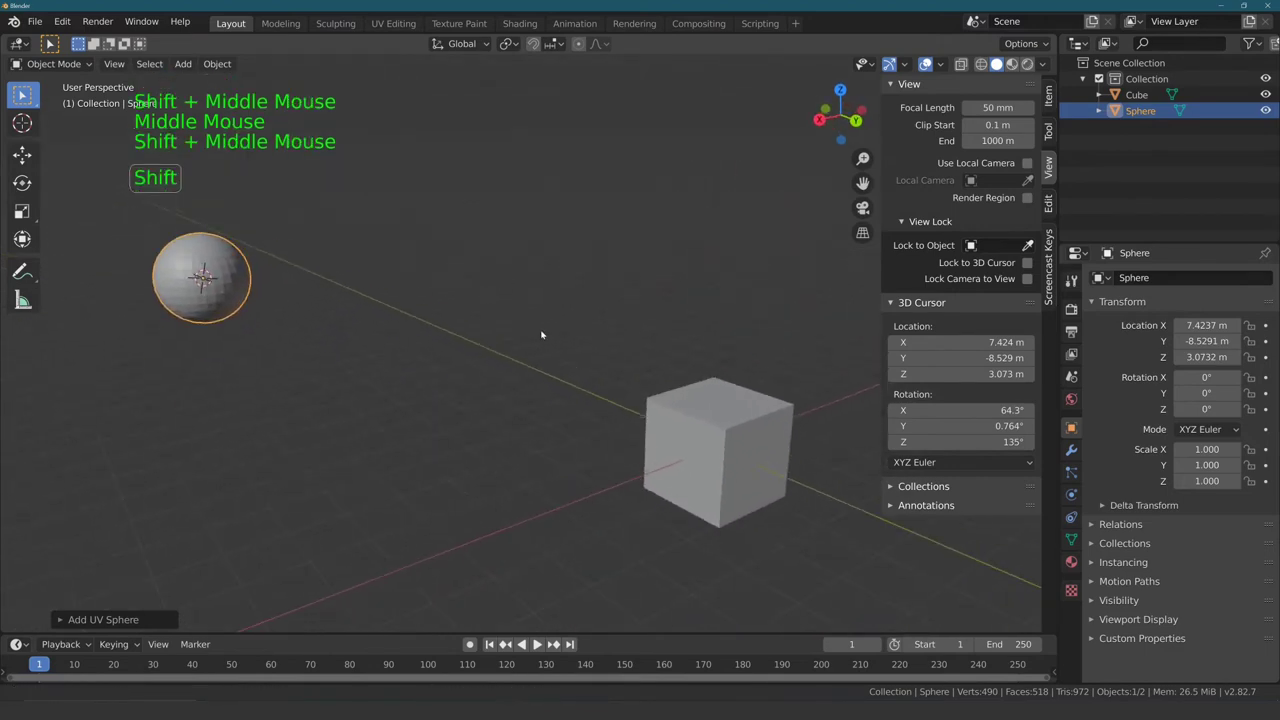
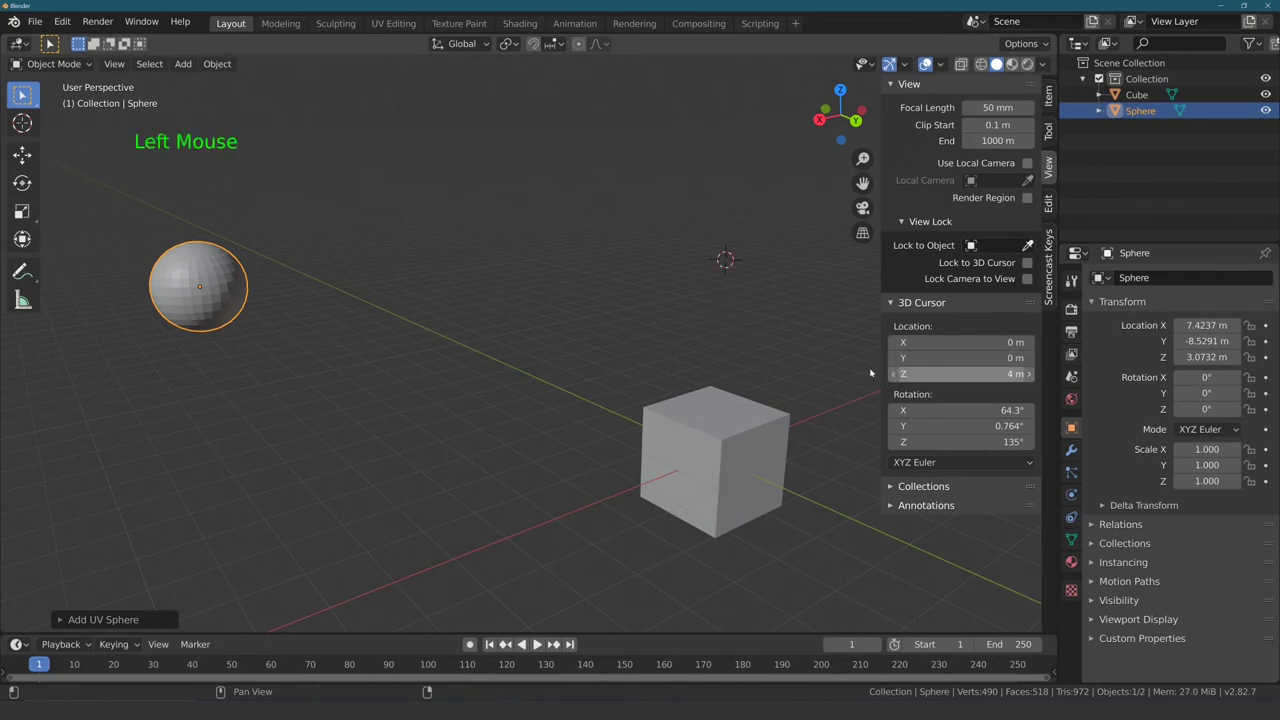
# Step: Select the original cube and view the raised 3D cursor above it
pyautogui.middleClick(680, 331)
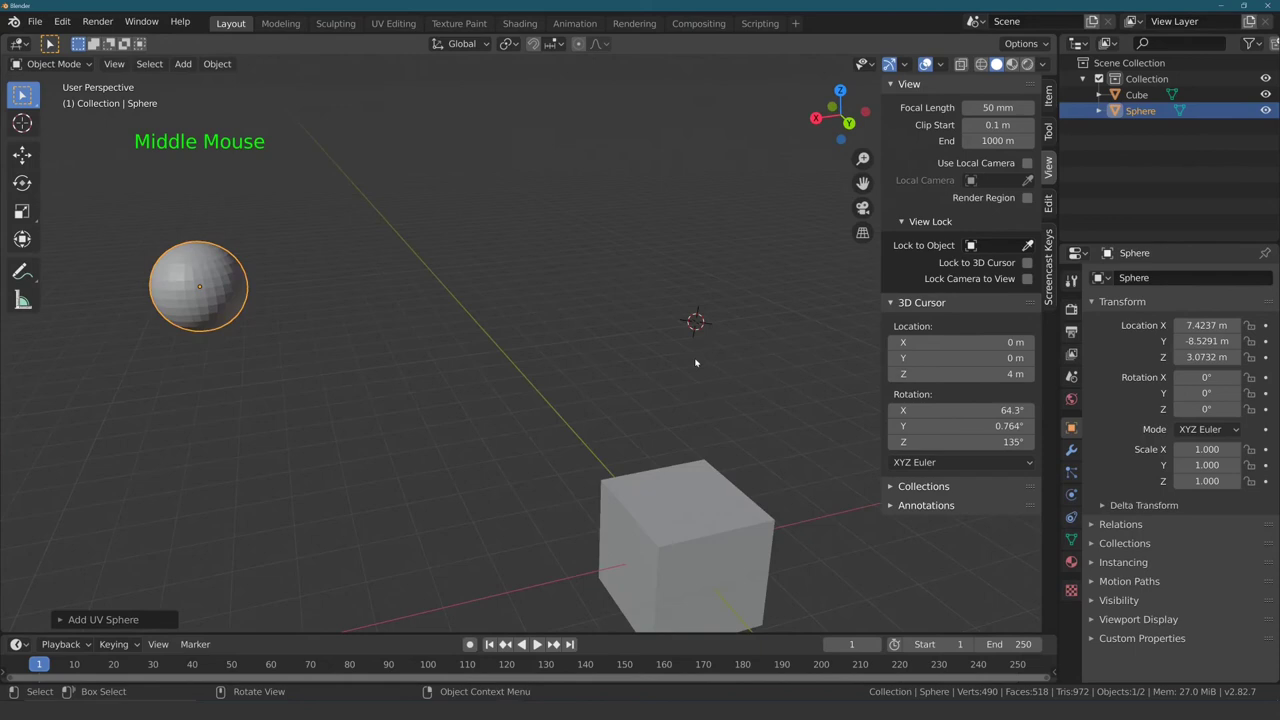
pyautogui.click(677, 485)
pyautogui.middleClick(654, 434)
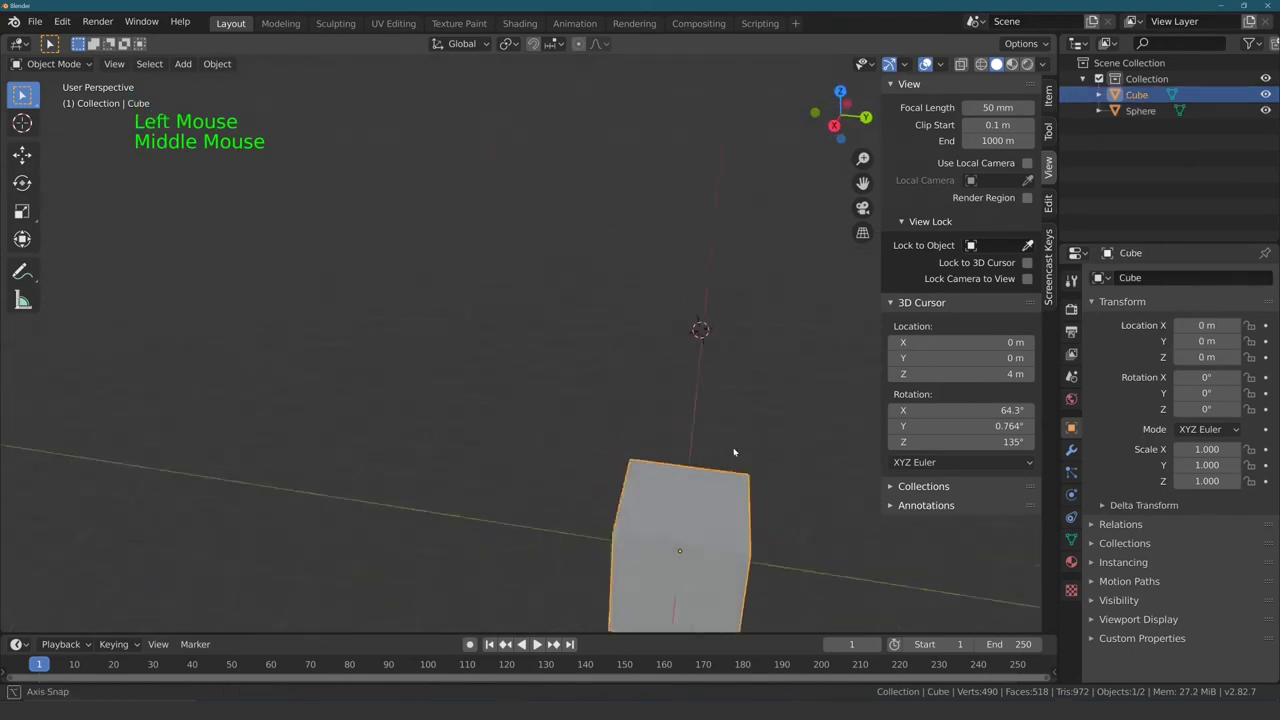
pyautogui.middleClick(571, 493)
pyautogui.middleClick(454, 455)
pyautogui.middleClick(429, 410)
# Step: Add Cube.001 at the 3D cursor, 4 m directly above the original cube
pyautogui.press('shift+a')
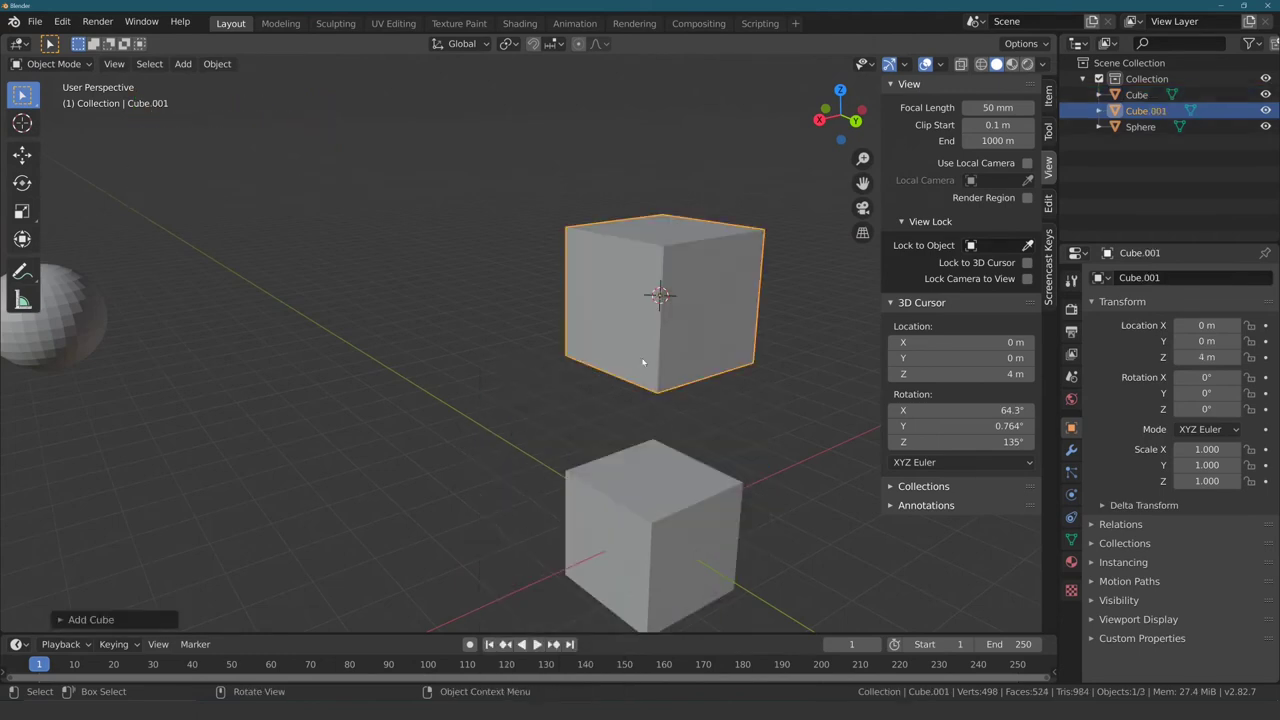
pyautogui.middleClick(548, 351)
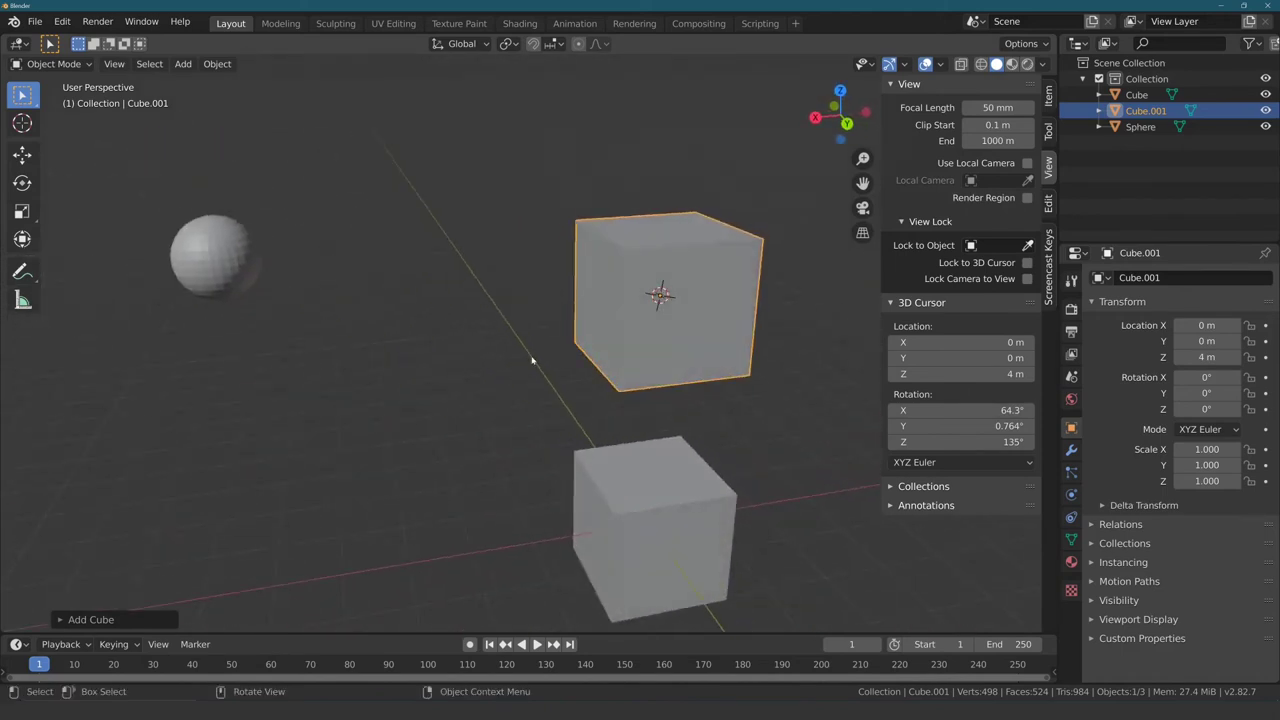
pyautogui.middleClick(598, 333)
pyautogui.middleClick(521, 350)
pyautogui.middleClick(491, 367)
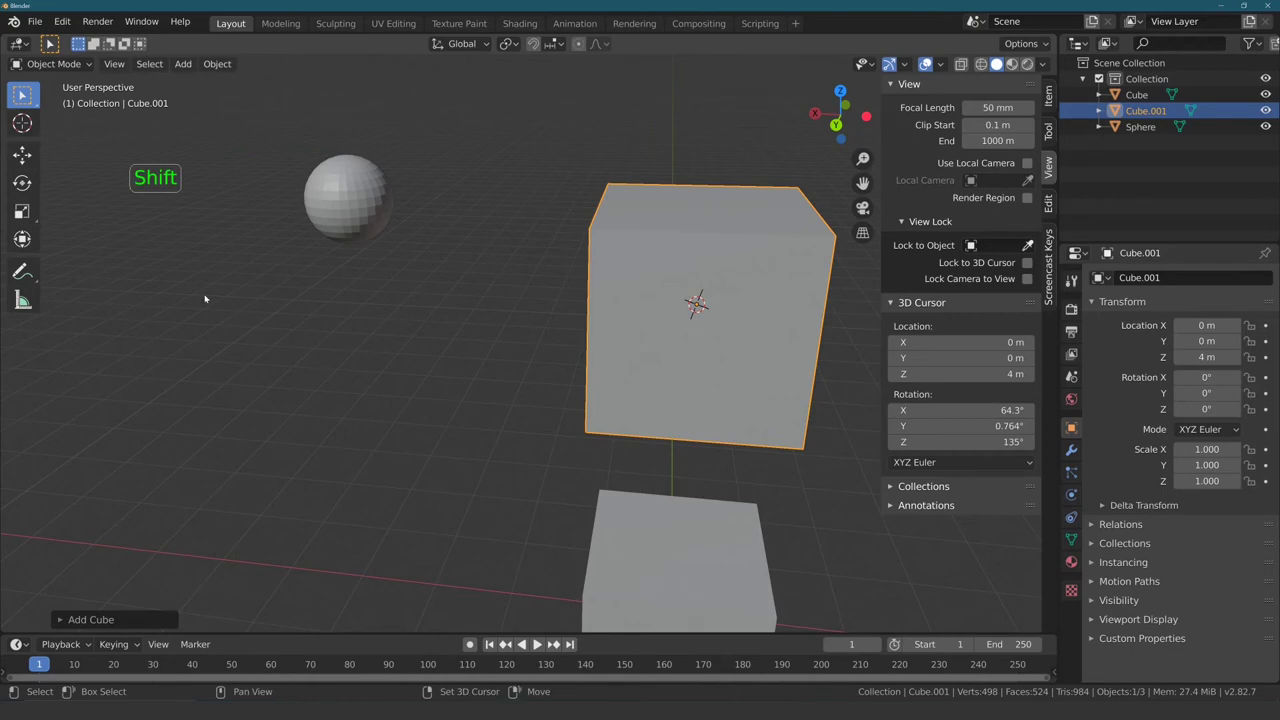
# Step: Relocate the 3D cursor away from the two cubes, leaving Cube.001 selected
pyautogui.rightClick(207, 295)
pyautogui.middleClick(542, 321)
pyautogui.middleClick(639, 339)
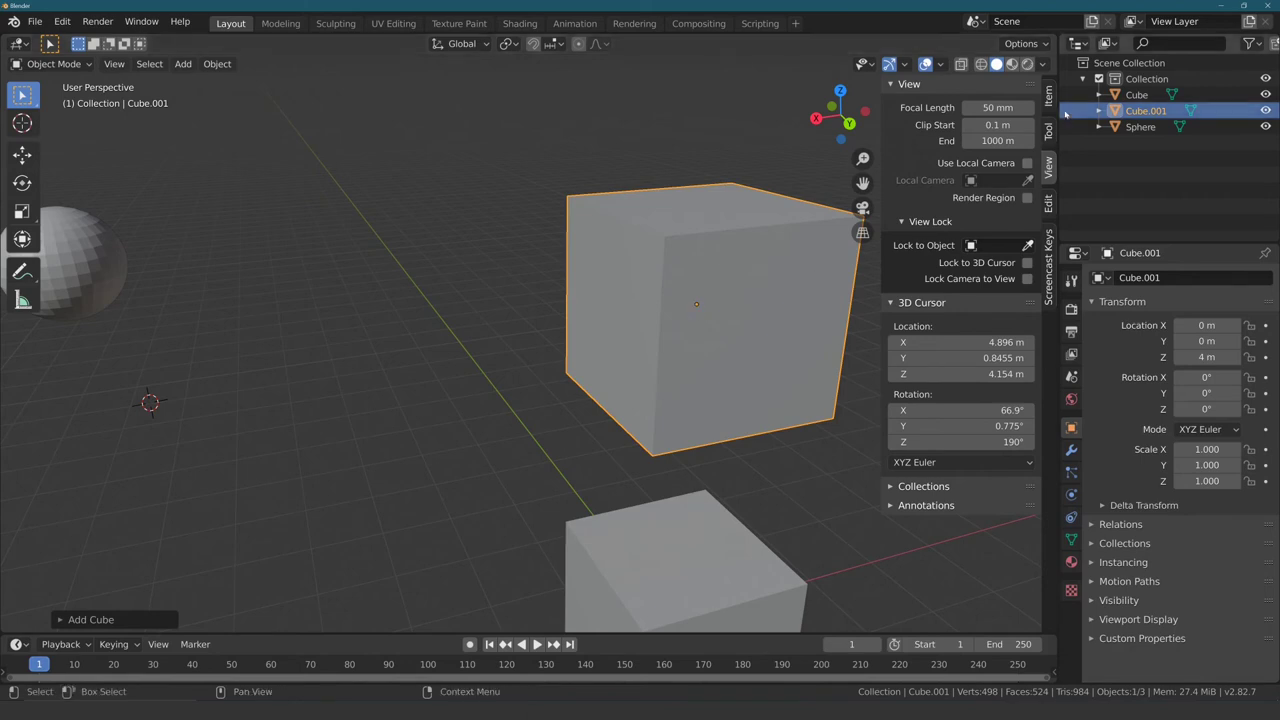
pyautogui.click(1054, 96)
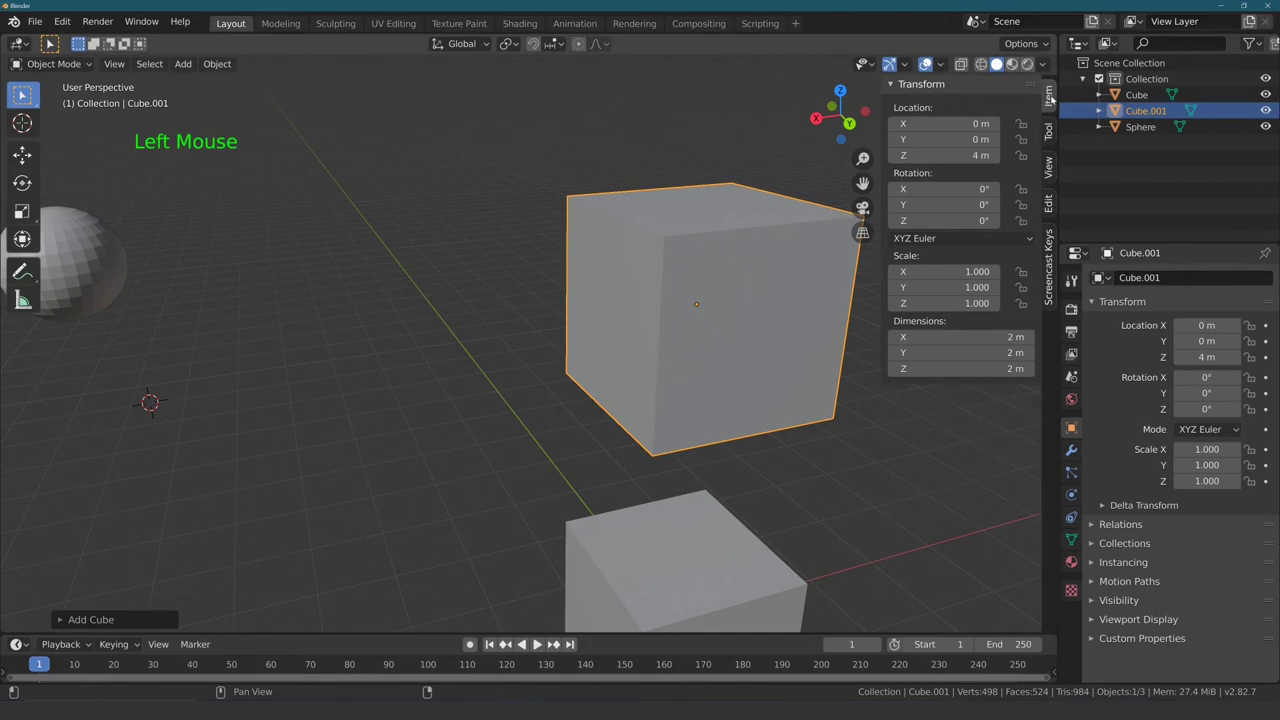
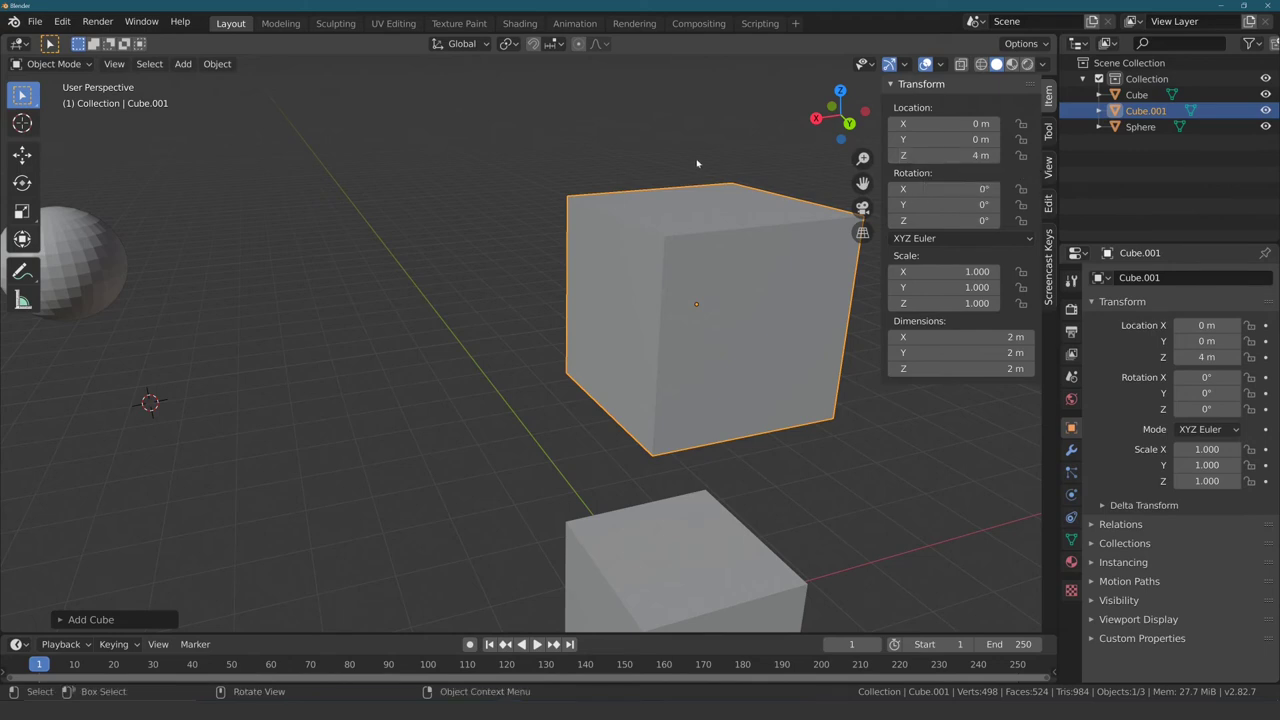
pyautogui.middleClick(753, 146)
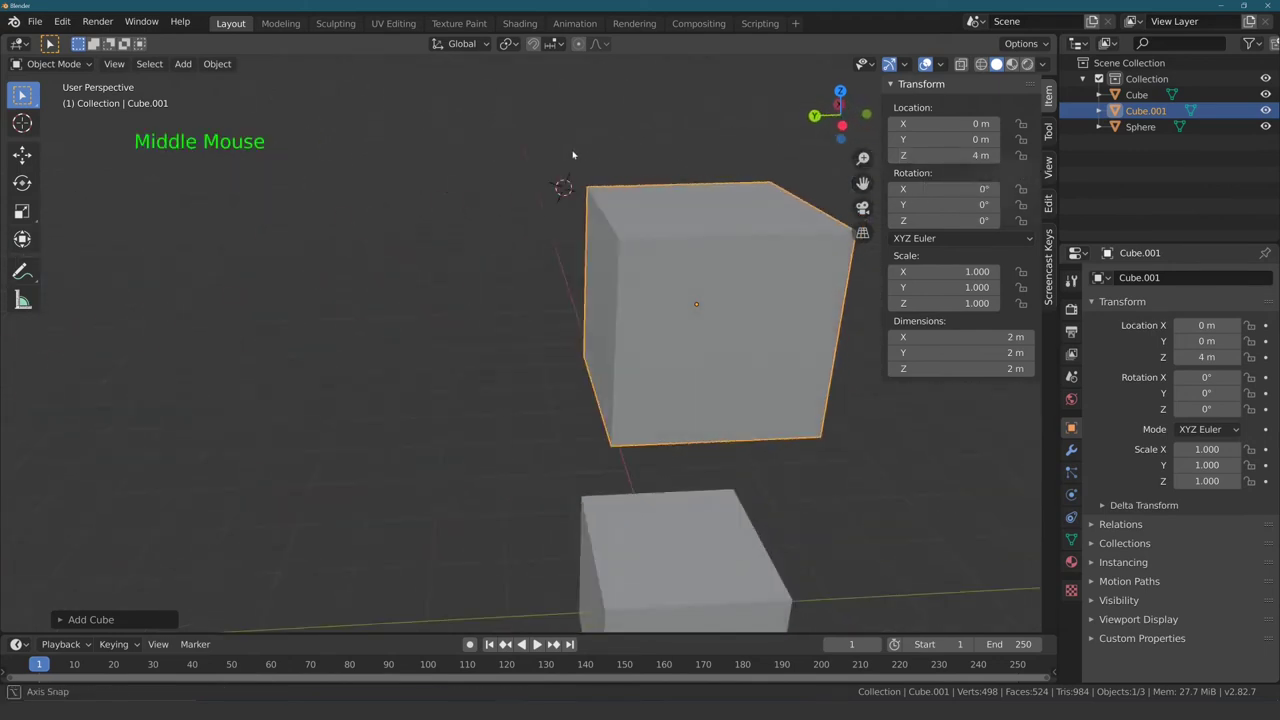
pyautogui.middleClick(516, 219)
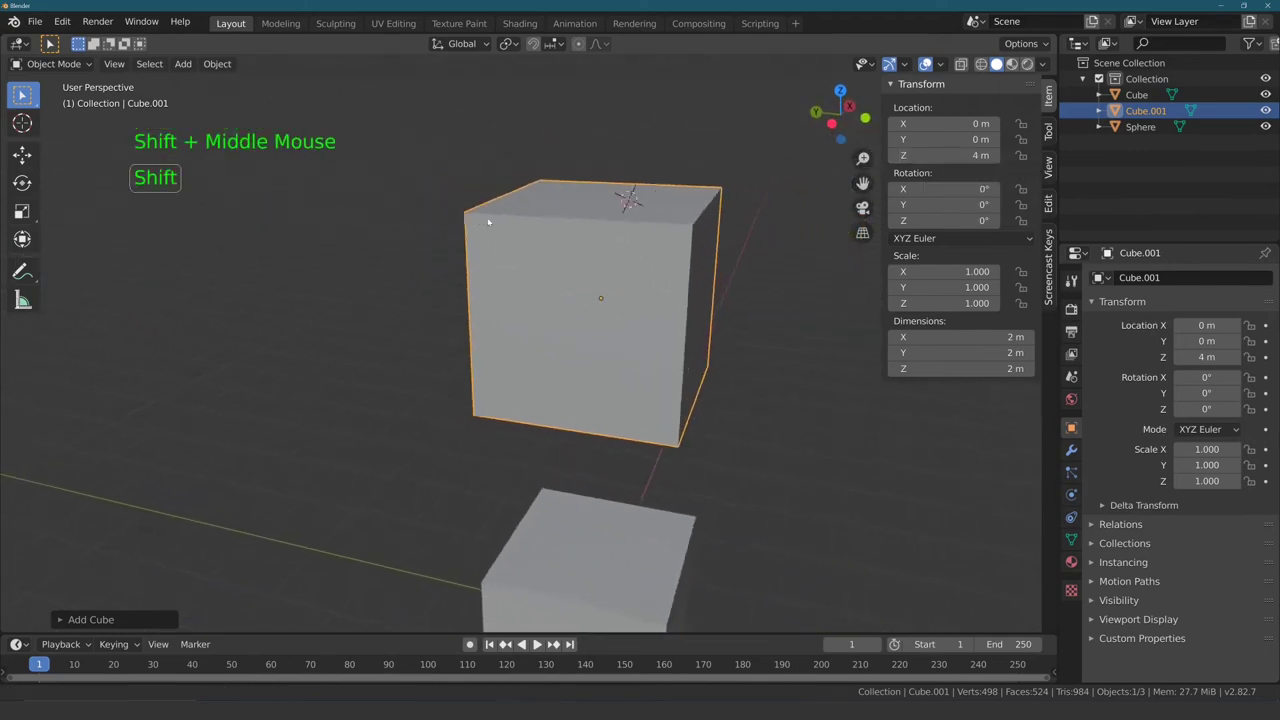
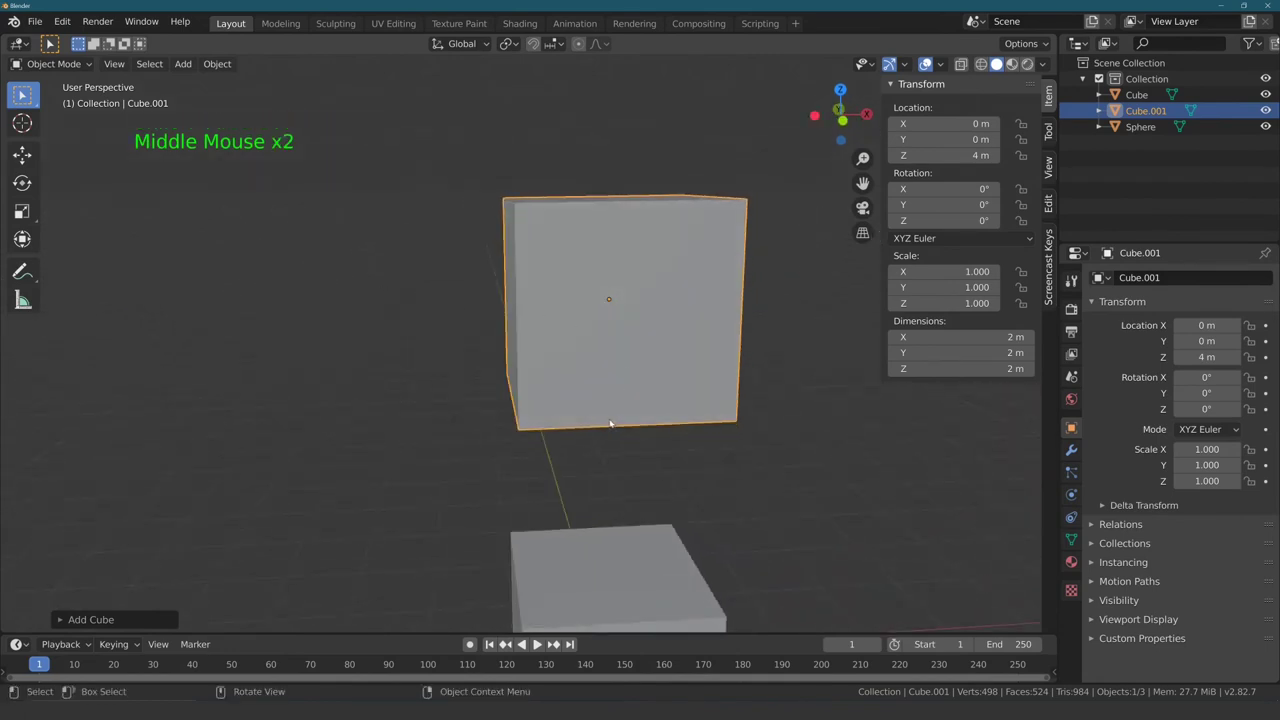
pyautogui.middleClick(465, 322)
pyautogui.press('KP_3')
pyautogui.scroll(3)
pyautogui.middleClick(444, 317)
pyautogui.scroll(-3)
pyautogui.scroll(-3)
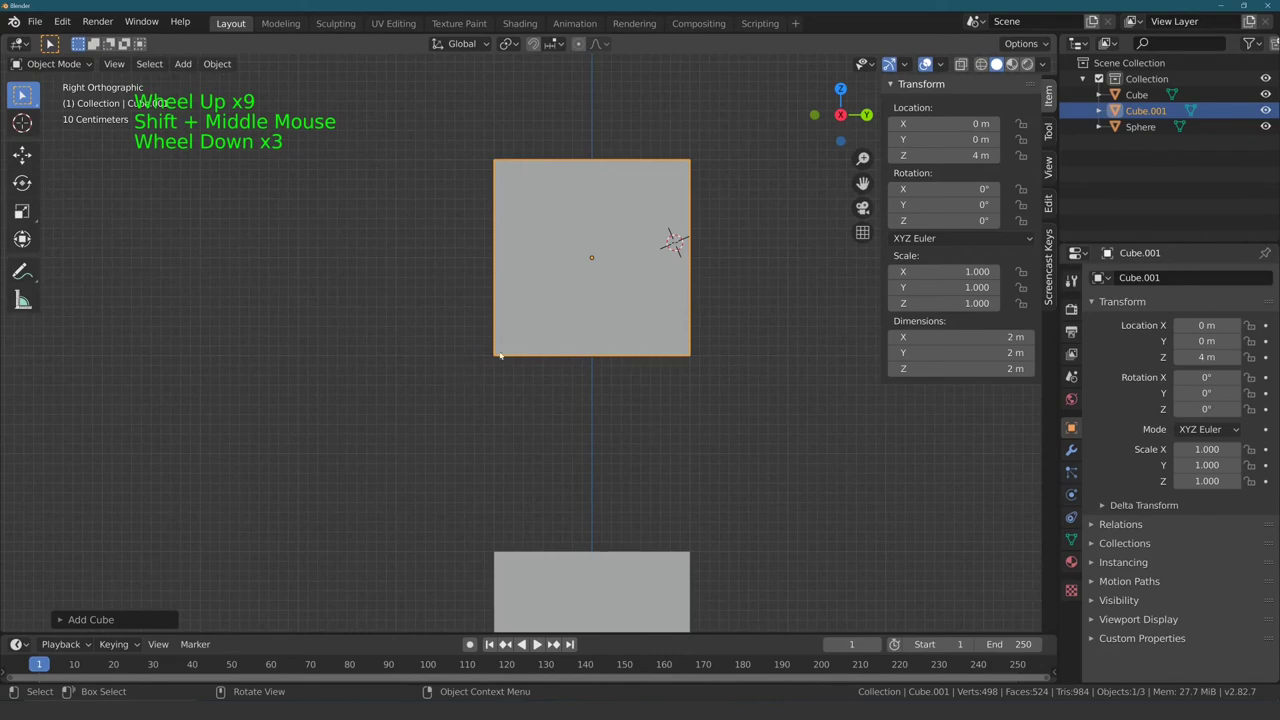
pyautogui.middleClick(444, 323)
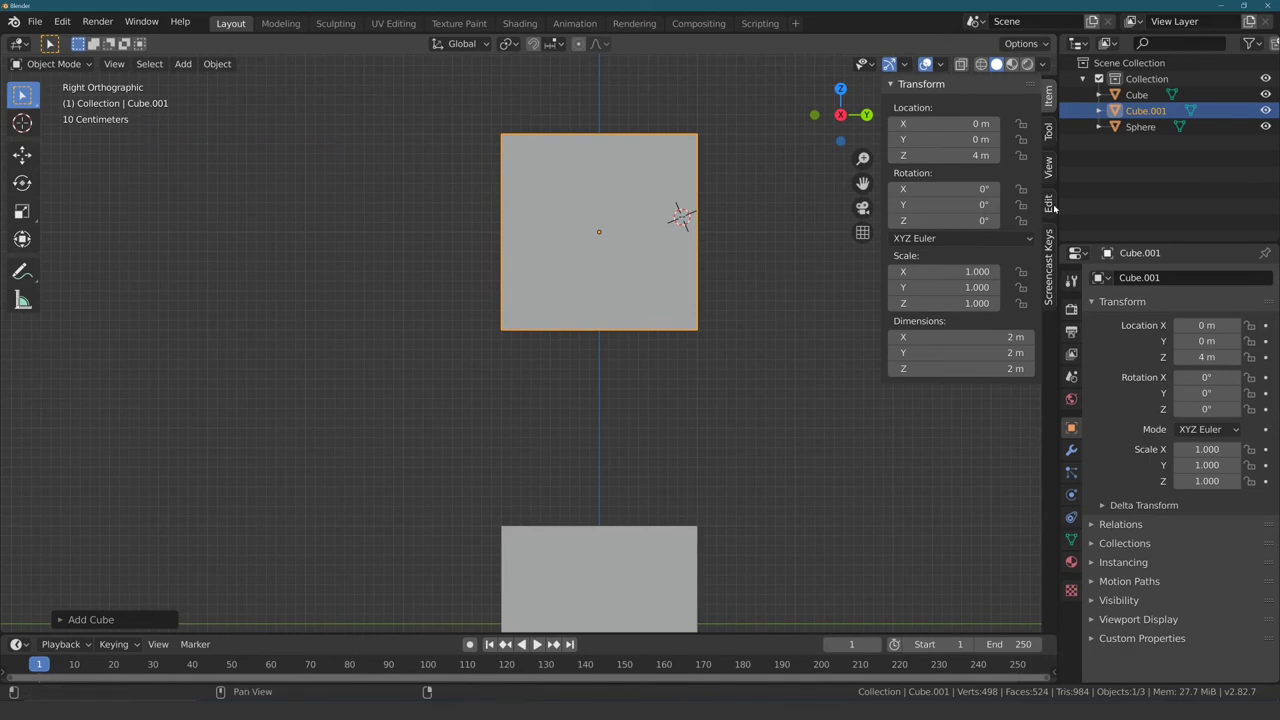
# Step: Set the 3D cursor location to 0, 0, 5 m on top of Cube.001 and level the view on the cubes
pyautogui.click(1054, 176)
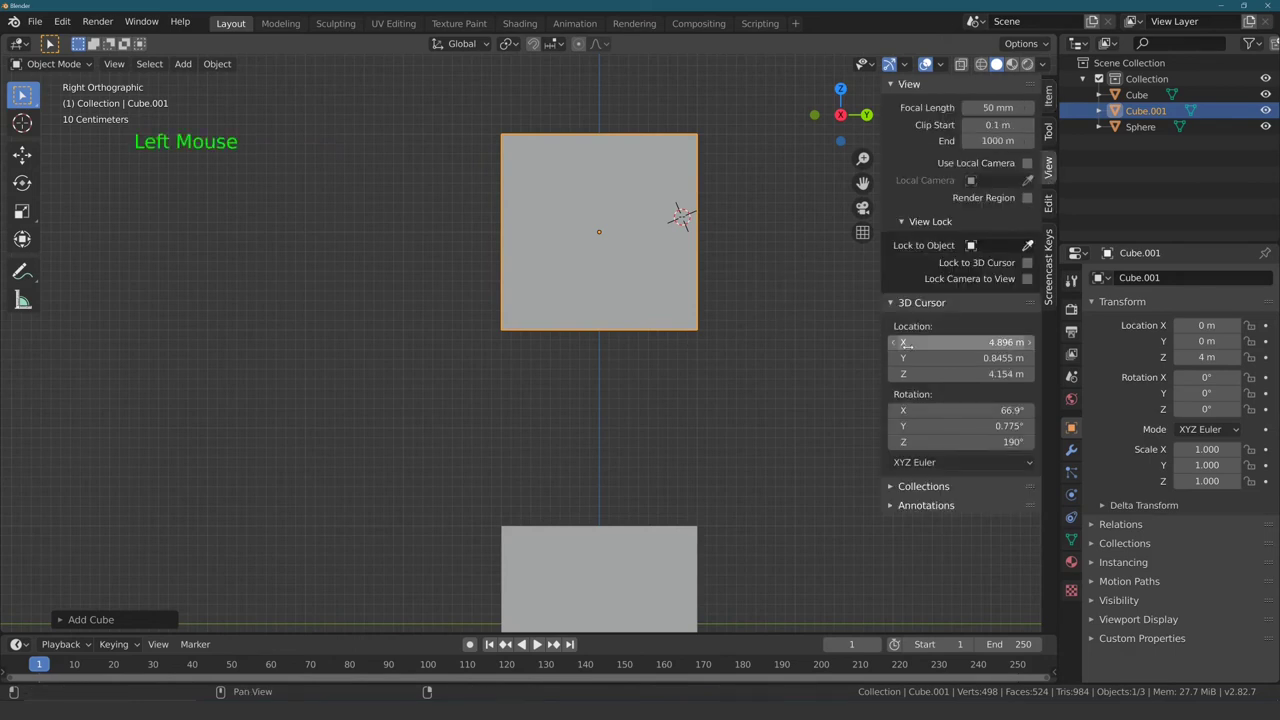
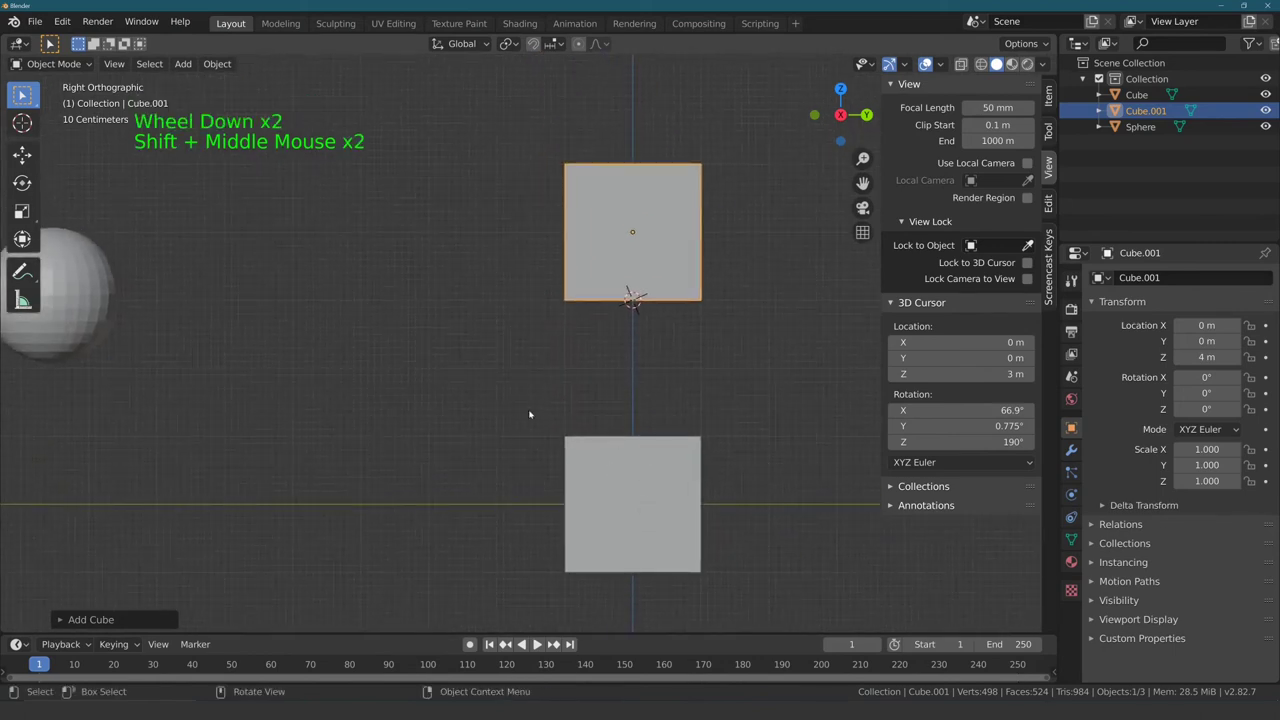
pyautogui.middleClick(422, 376)
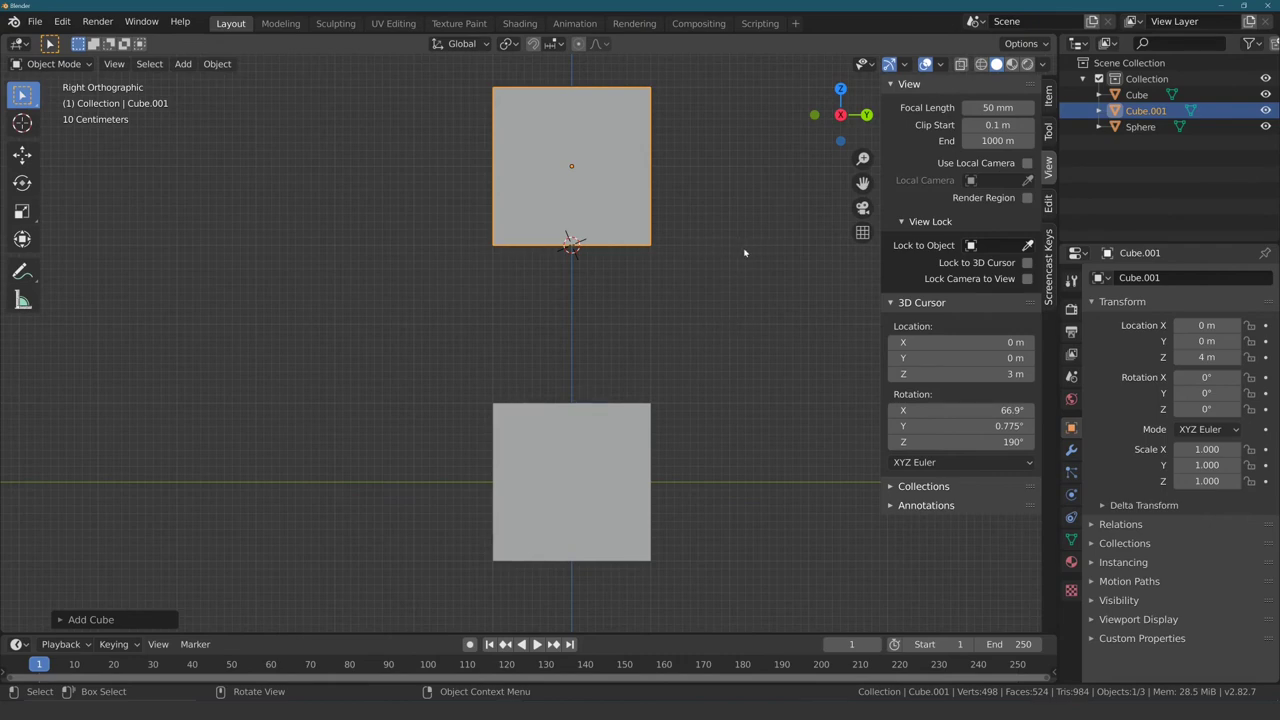
pyautogui.middleClick(452, 281)
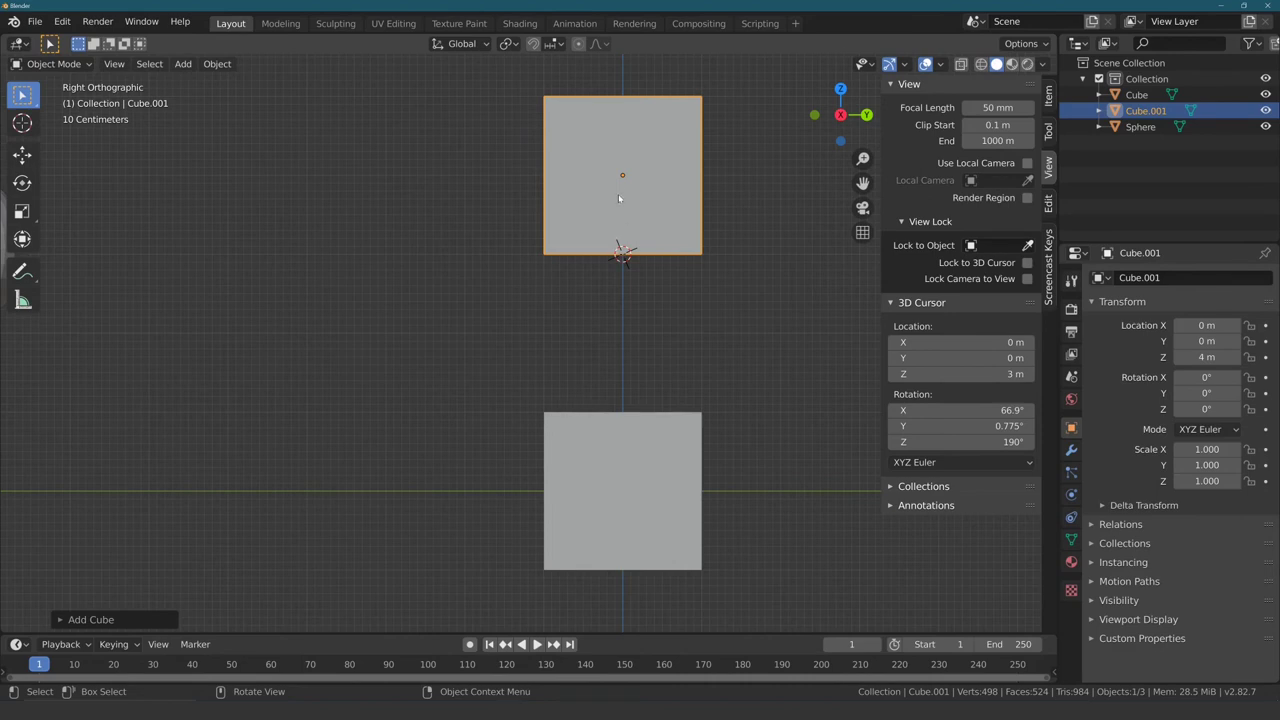
pyautogui.middleClick(438, 186)
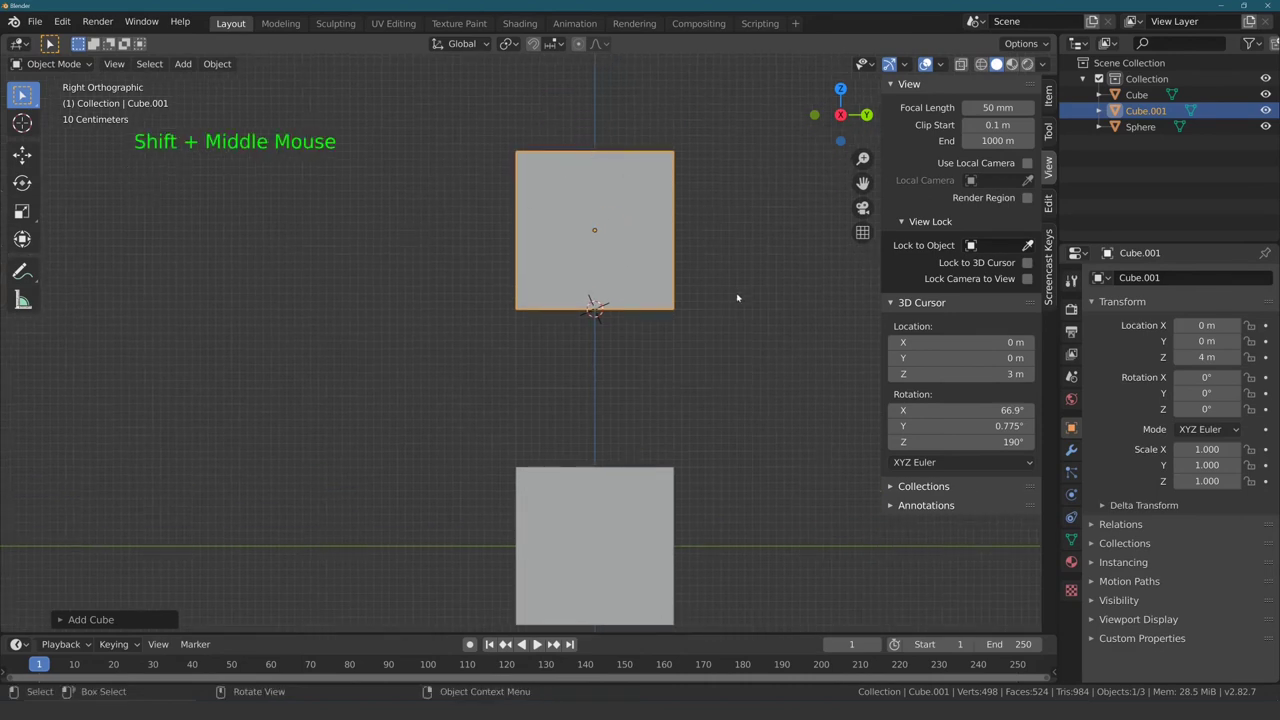
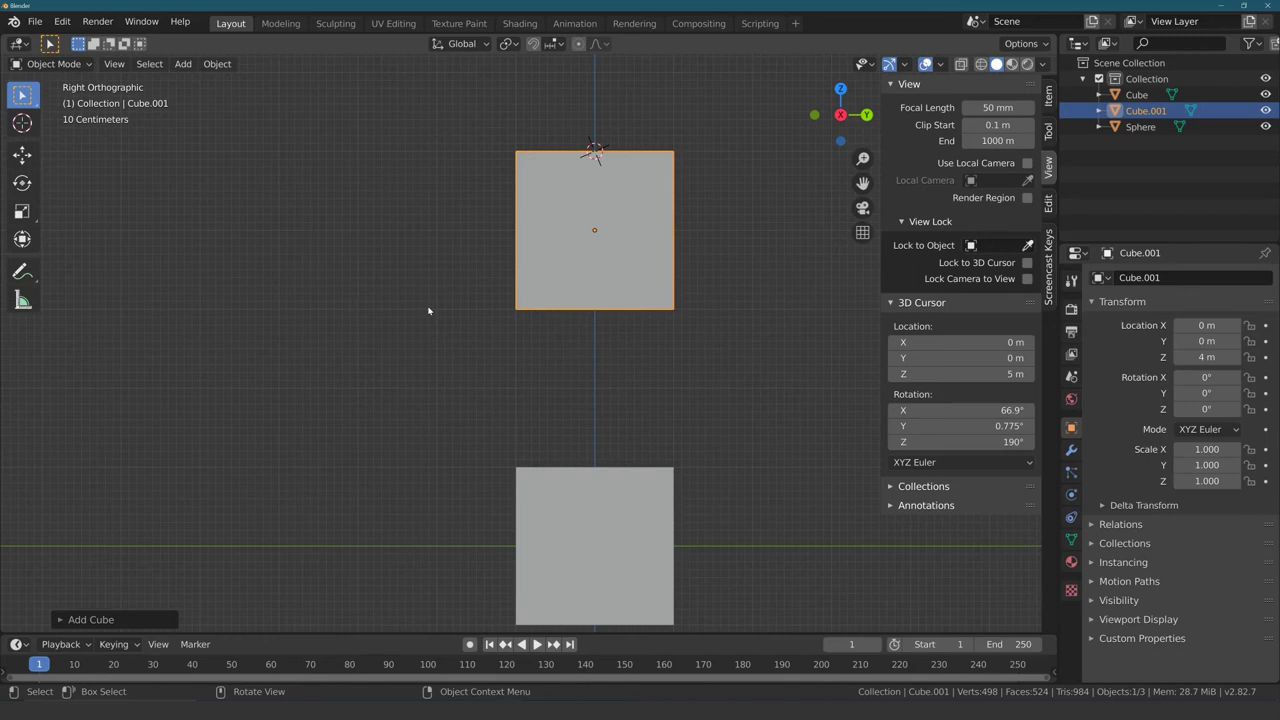
pyautogui.middleClick(417, 282)
pyautogui.scroll(-3)
pyautogui.middleClick(443, 318)
pyautogui.middleClick(450, 322)
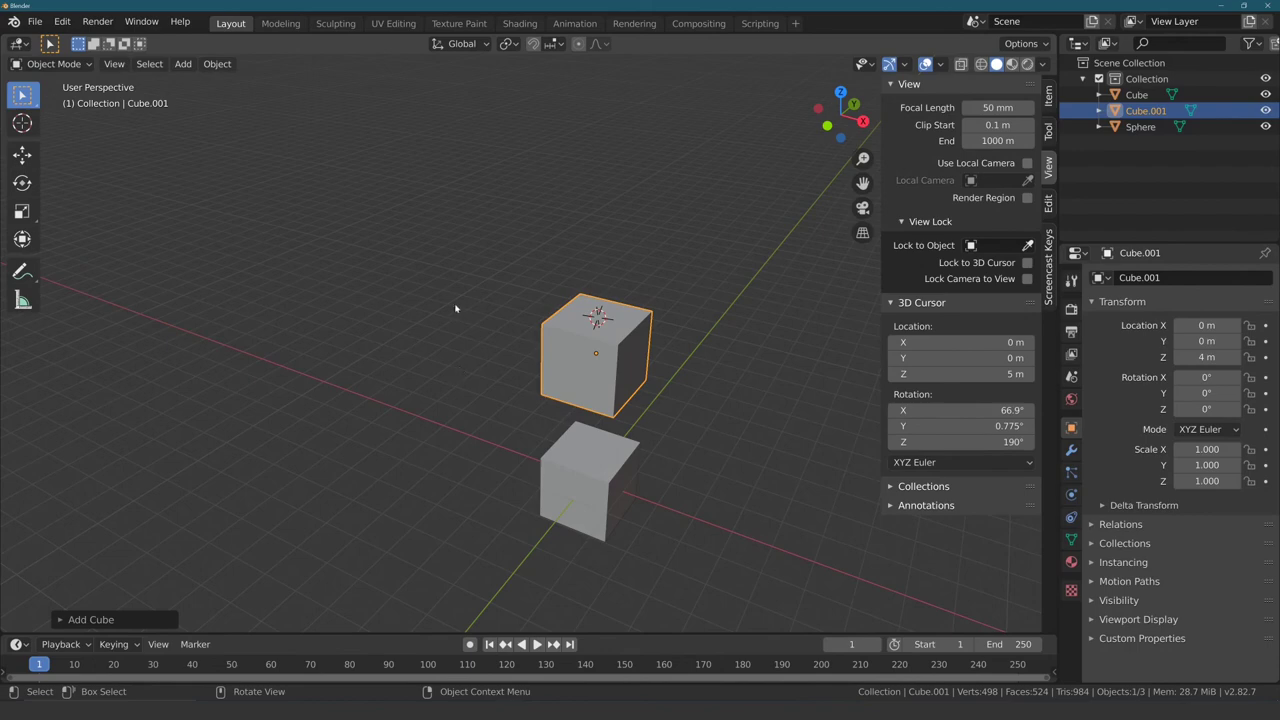
pyautogui.middleClick(427, 334)
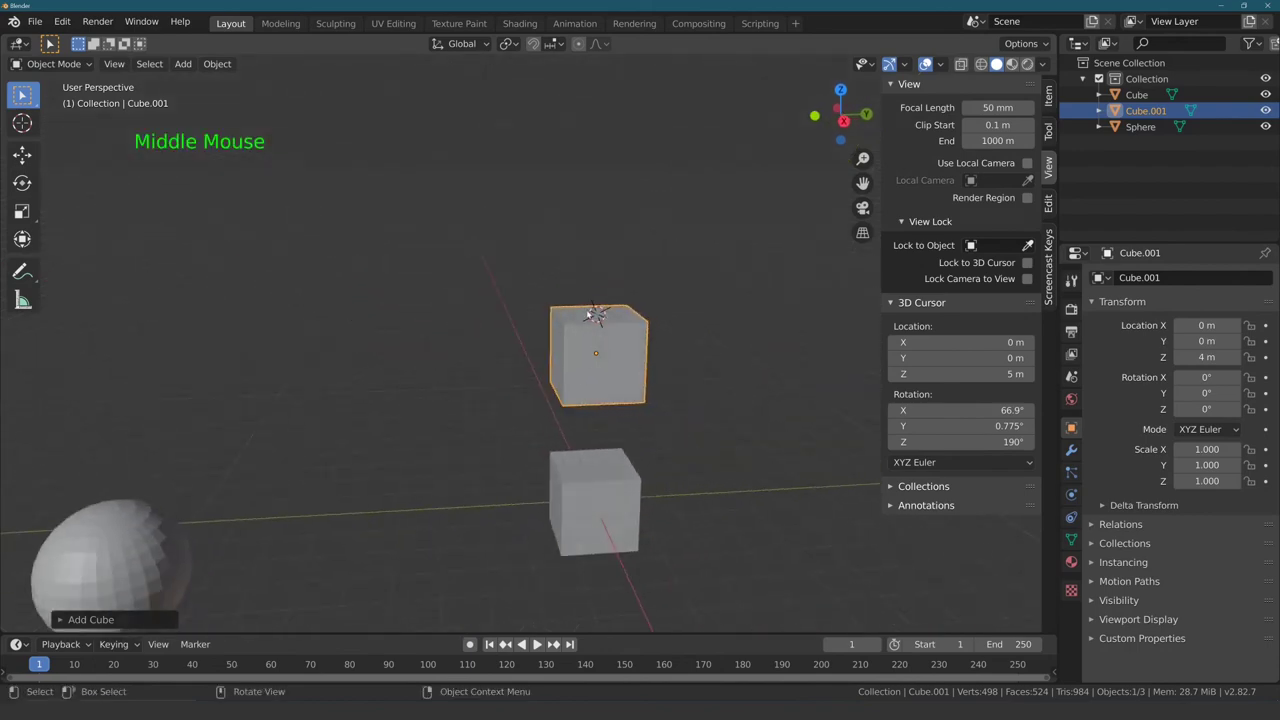
pyautogui.middleClick(471, 345)
pyautogui.middleClick(483, 368)
pyautogui.middleClick(415, 382)
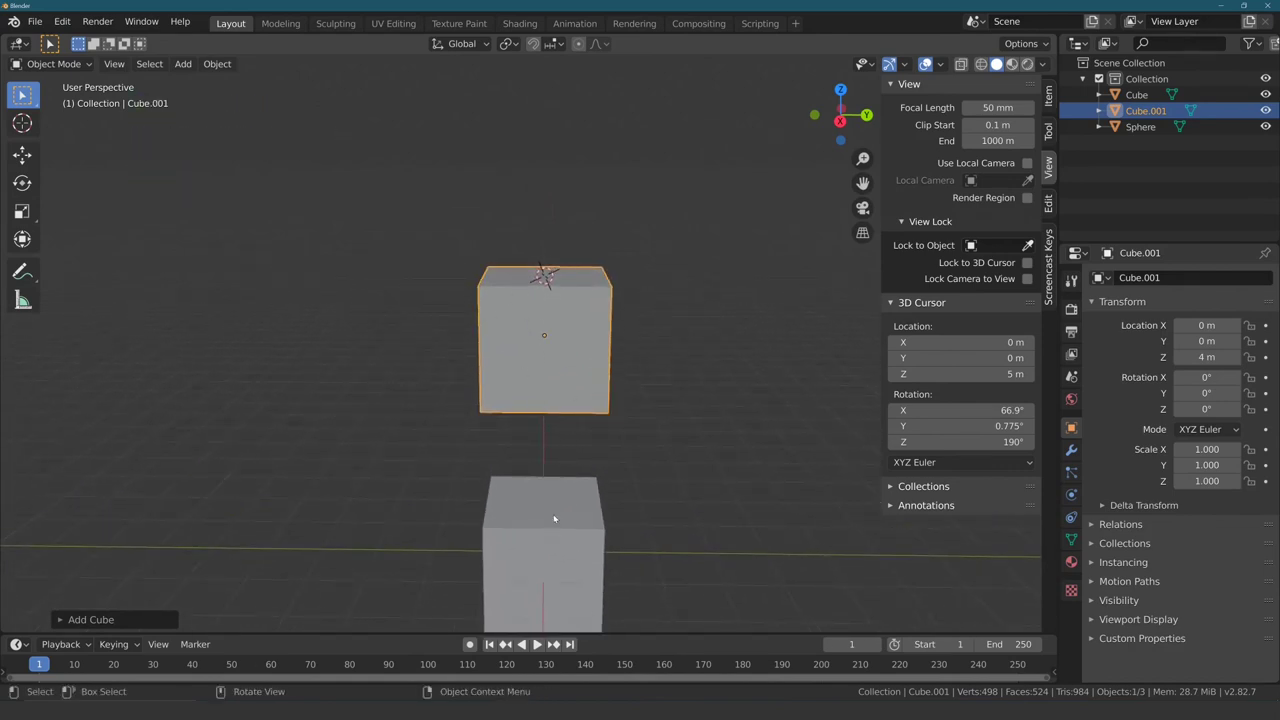
# Step: Select the lower cube and set its Location Z to 2 m in the Item settings
pyautogui.click(554, 535)
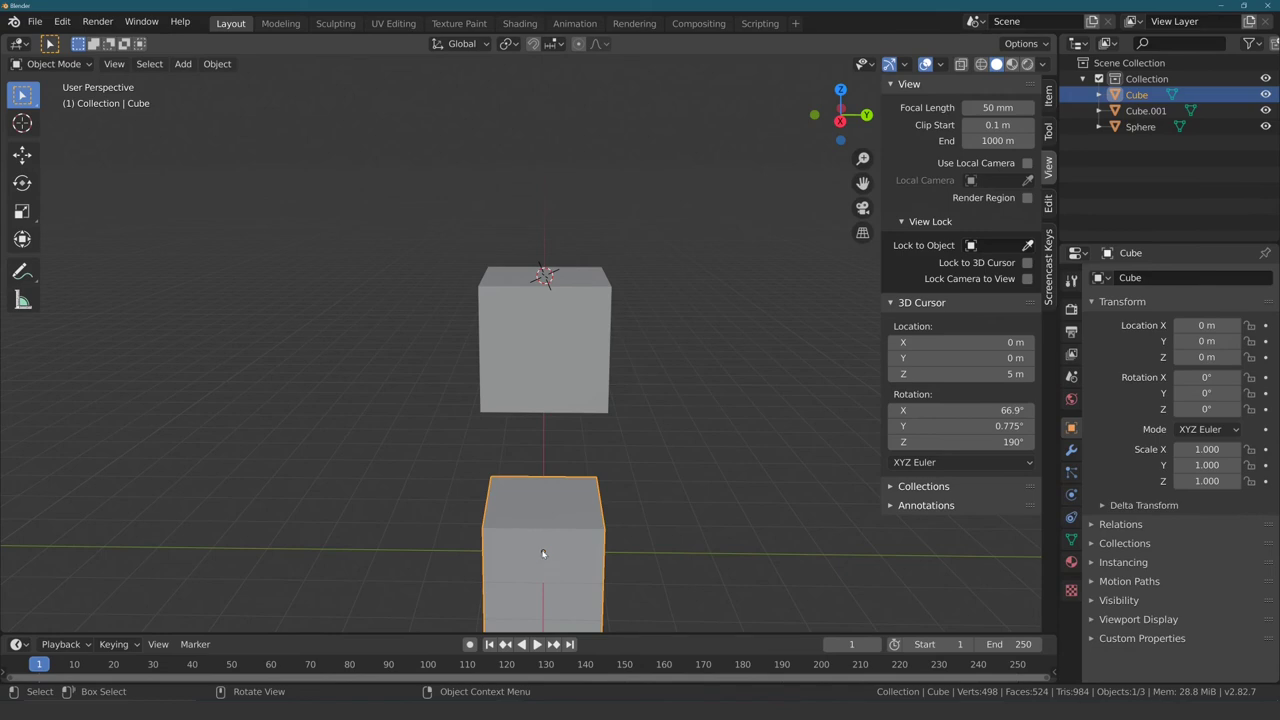
pyautogui.middleClick(431, 515)
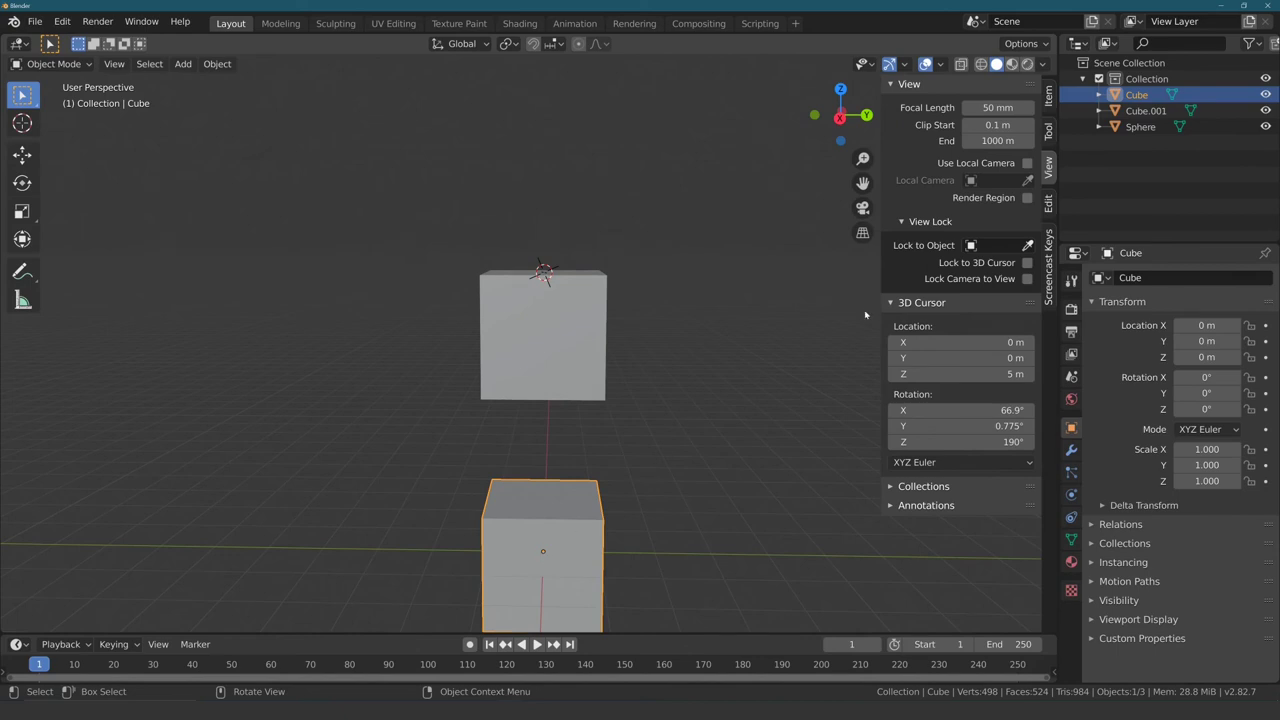
pyautogui.click(1056, 104)
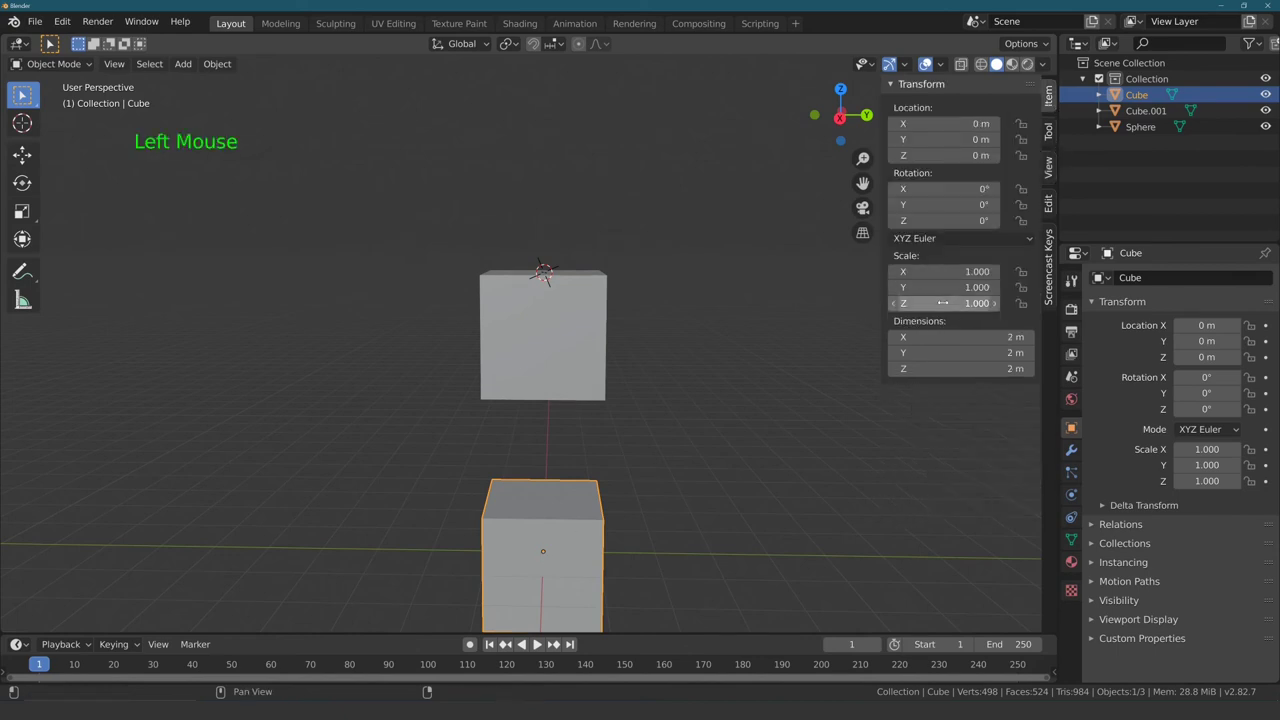
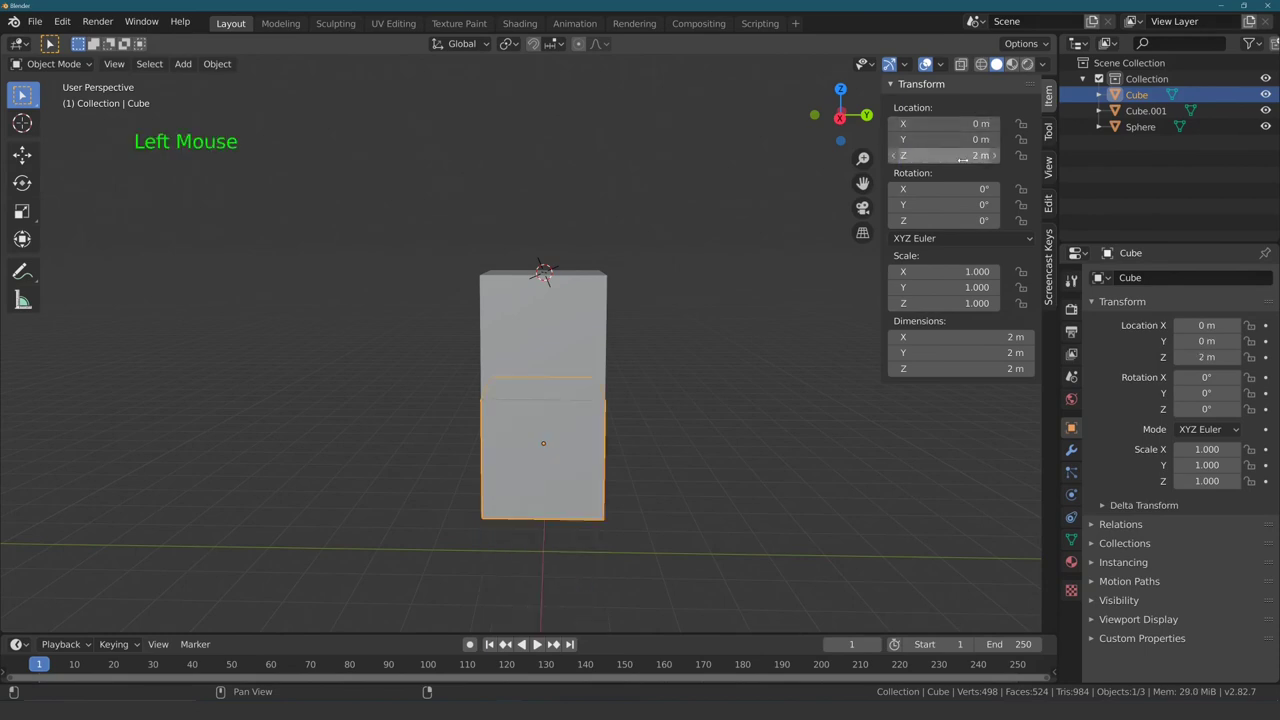
# Step: Inspect the touching stack from around and select the upper cube, Cube.001
pyautogui.click(712, 287)
pyautogui.middleClick(736, 307)
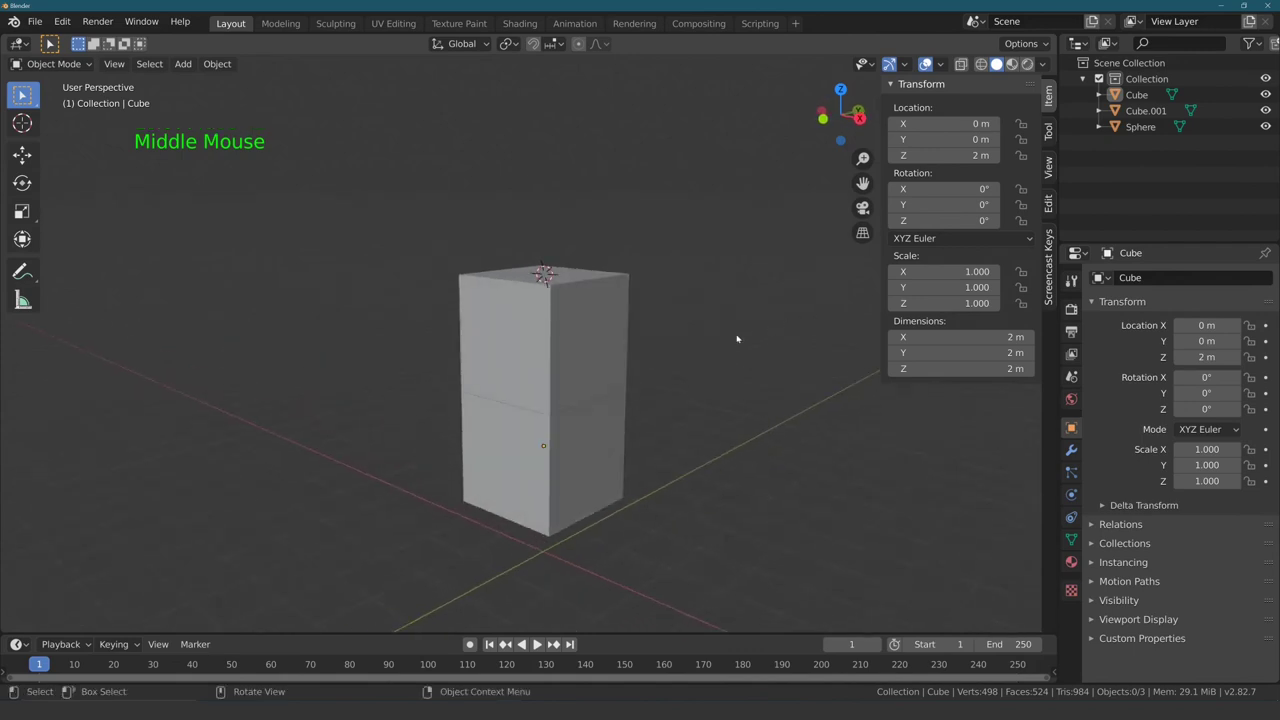
pyautogui.middleClick(443, 407)
pyautogui.middleClick(391, 391)
pyautogui.click(639, 265)
pyautogui.middleClick(455, 299)
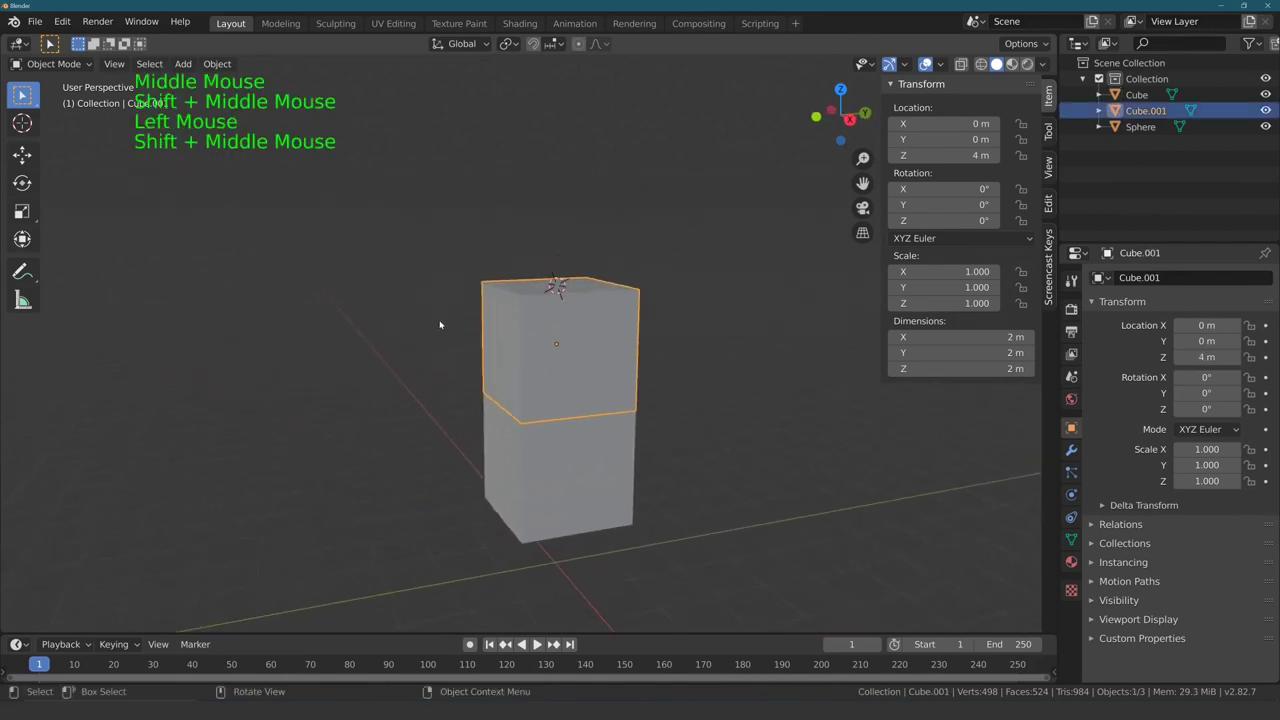
pyautogui.middleClick(429, 335)
pyautogui.middleClick(400, 359)
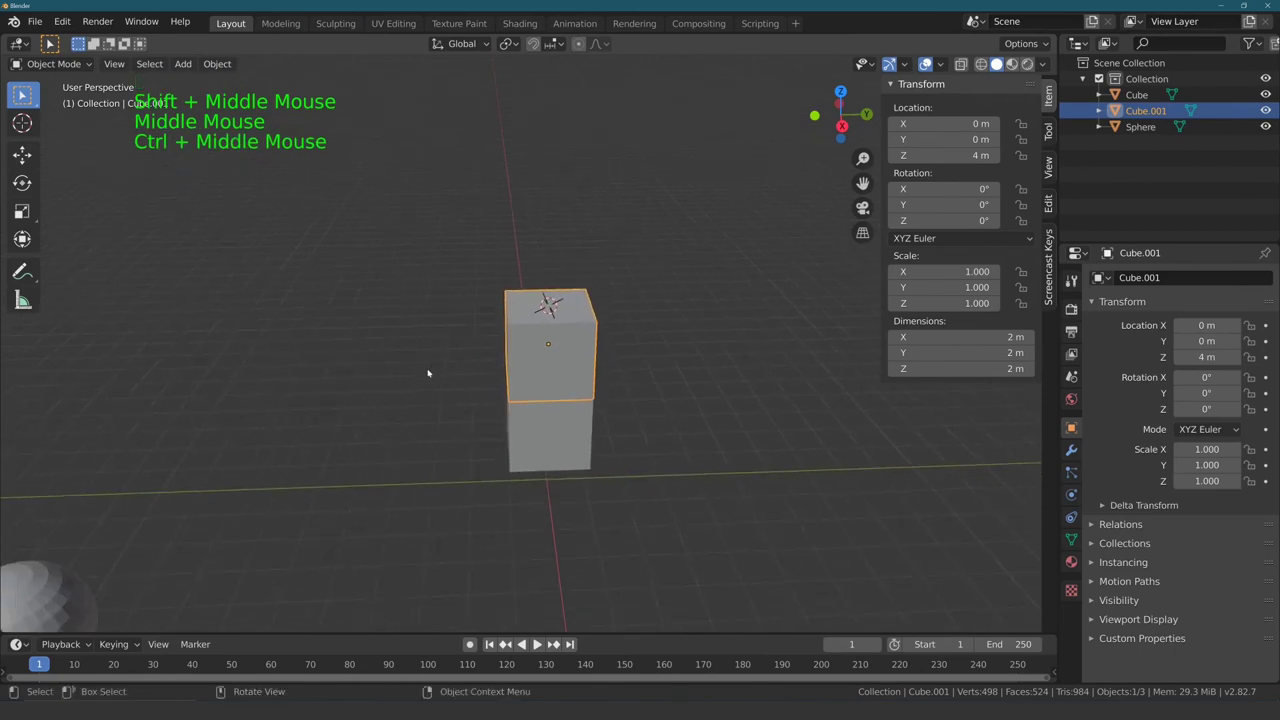
# Step: Move Cube.001 freely off the stack to about X −1.07, Y 5.51, Z 6.82 m
pyautogui.press('g')
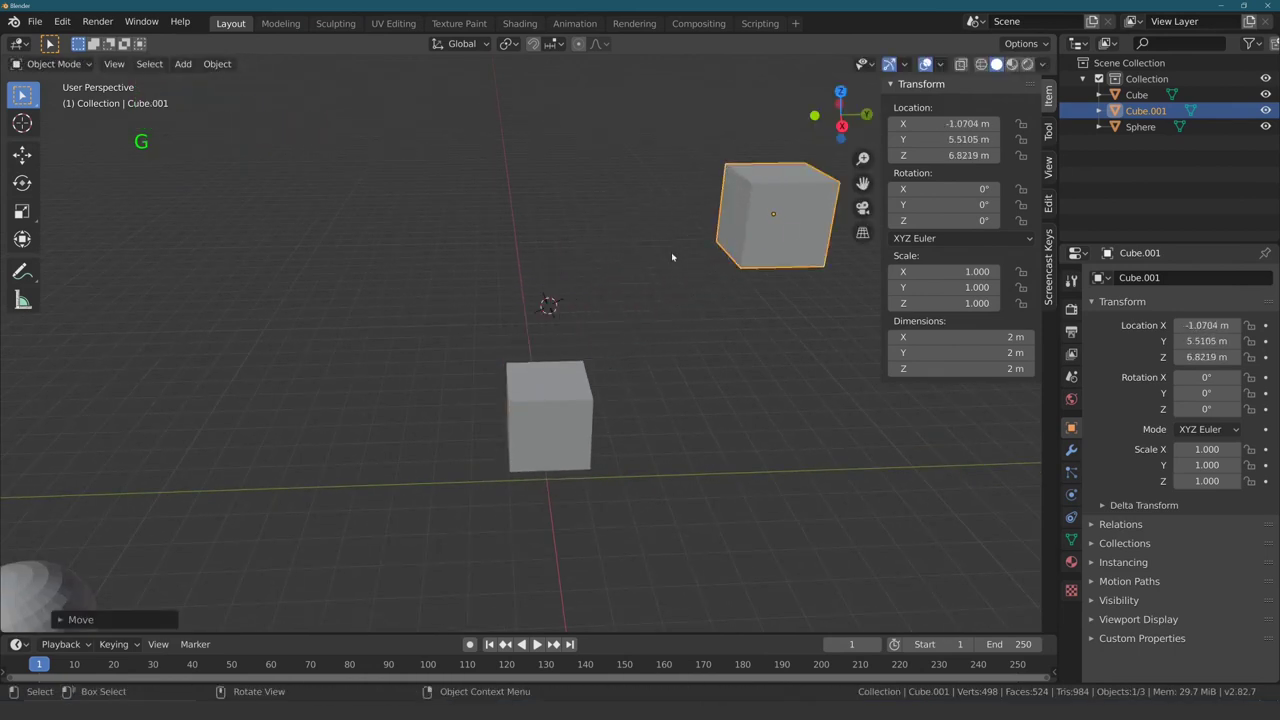
pyautogui.middleClick(669, 265)
pyautogui.press('shift+Return')
pyautogui.middleClick(671, 262)
pyautogui.middleClick(539, 303)
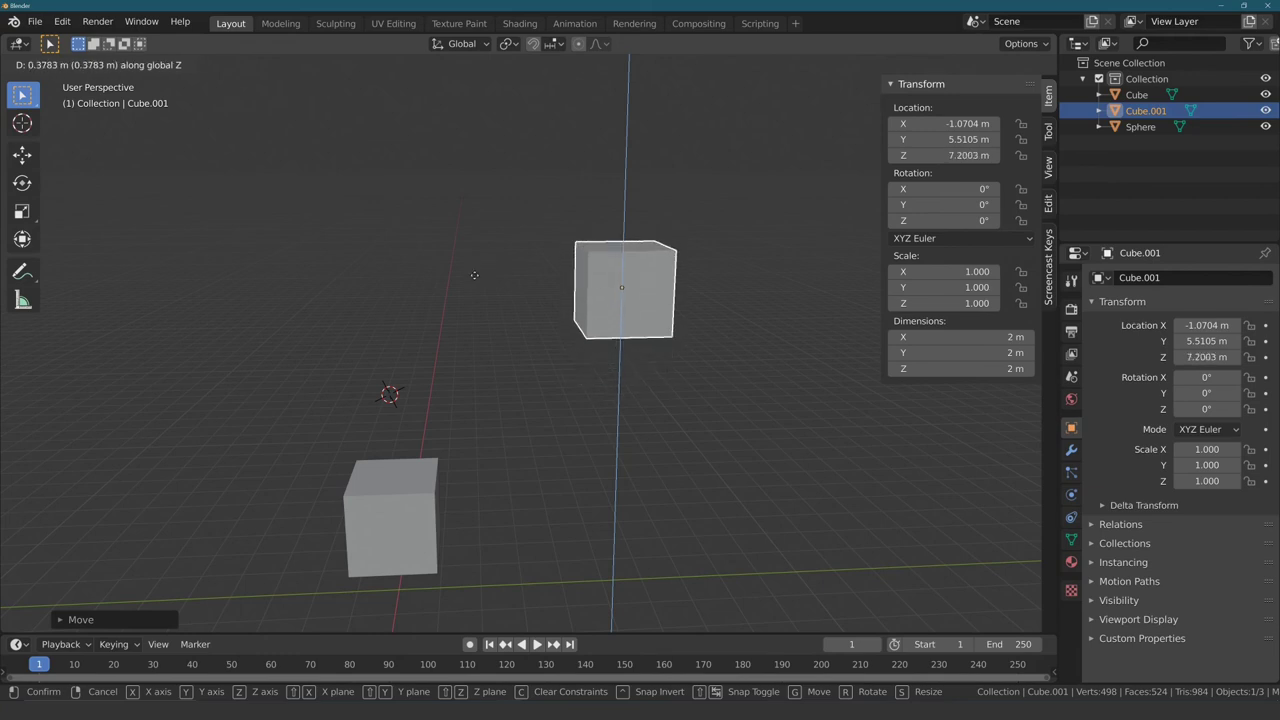
# Step: Cancel the second move, leaving Cube.001 in place, and select the lower cube
pyautogui.rightClick(478, 275)
pyautogui.middleClick(565, 223)
pyautogui.click(400, 526)
pyautogui.middleClick(490, 309)
# Step: From front view move the lower cube up to the 3D cursor, then clear Cube.001's location to 0, 0, 0 m via Alt+G
pyautogui.press('KP_3')
pyautogui.scroll(3)
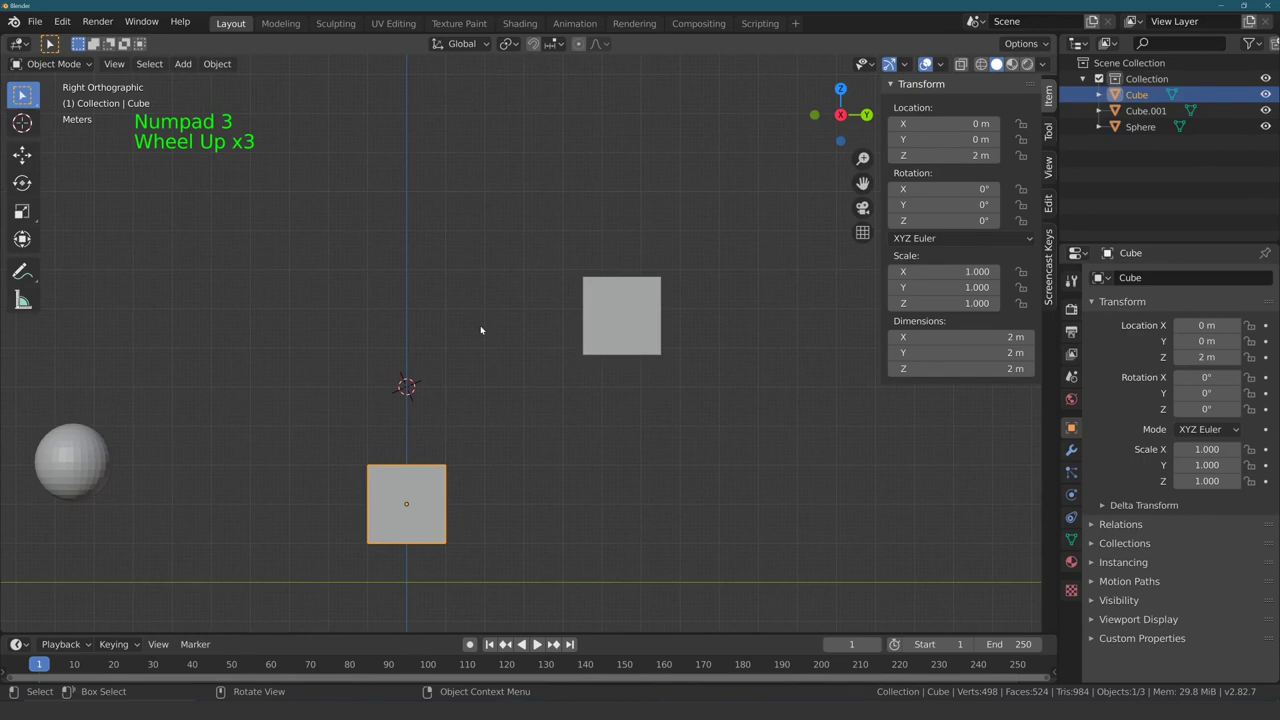
pyautogui.press('g')
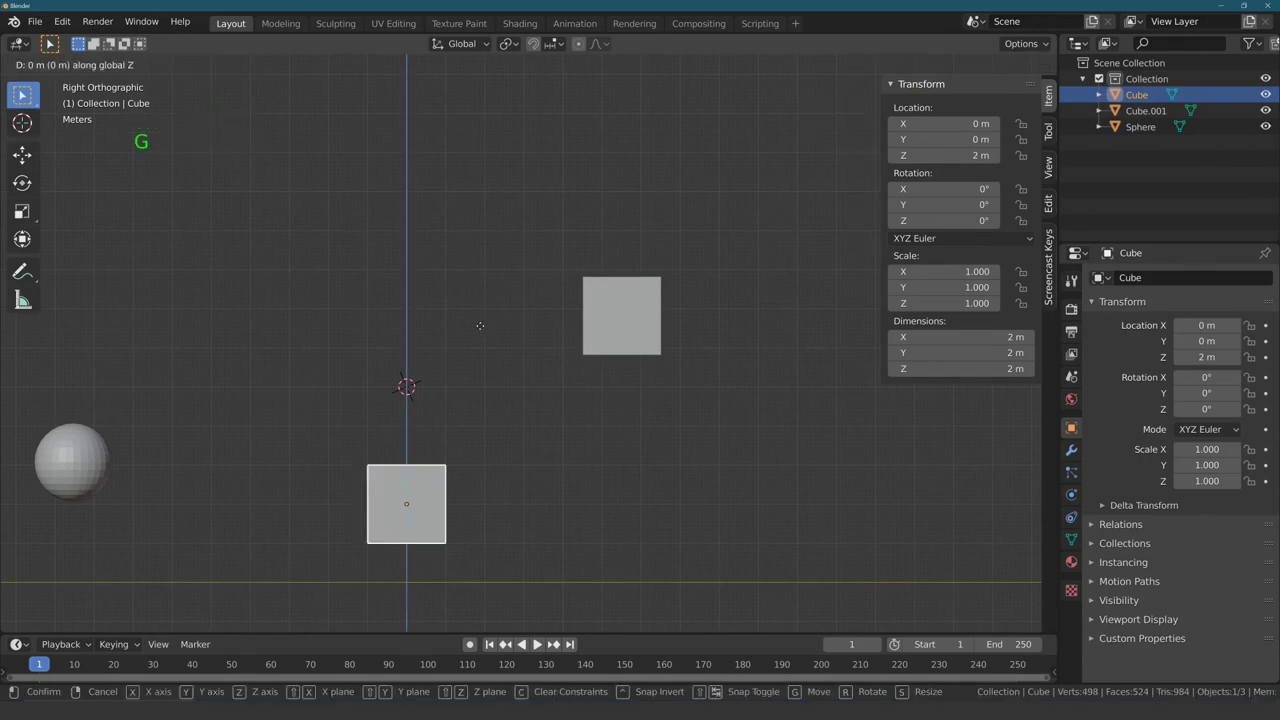
pyautogui.click(640, 321)
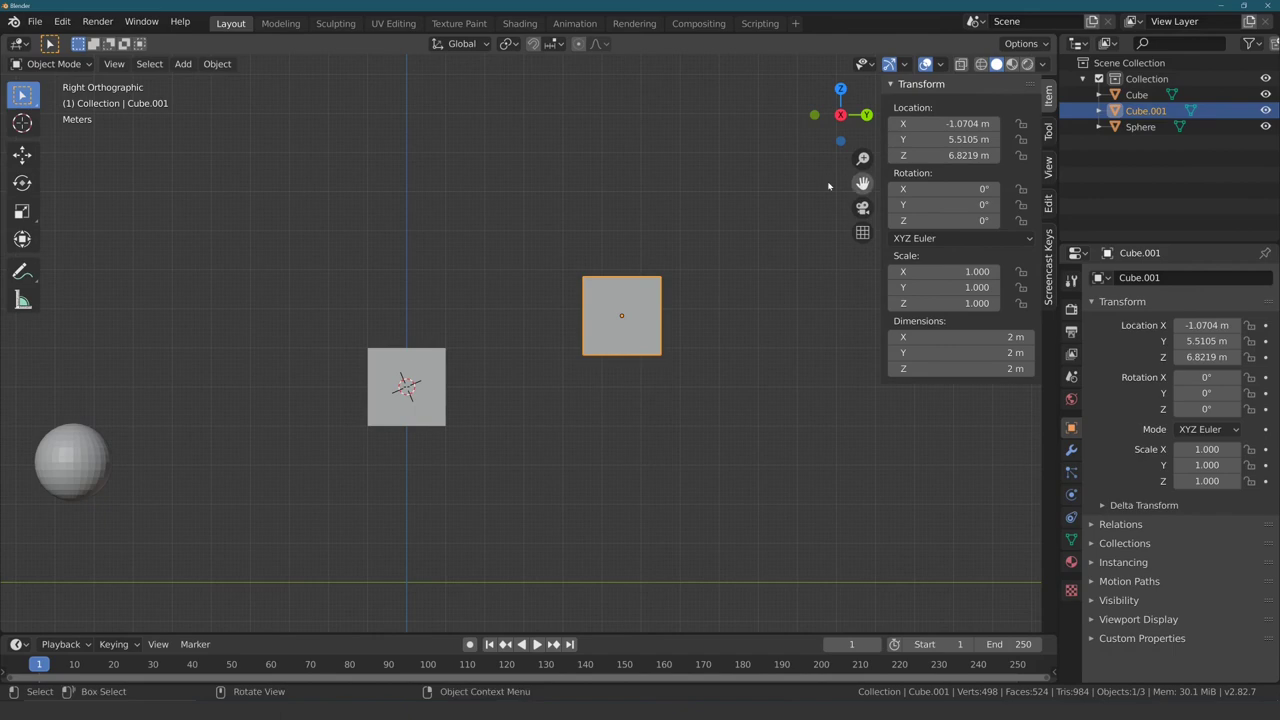
pyautogui.press('alt+g')
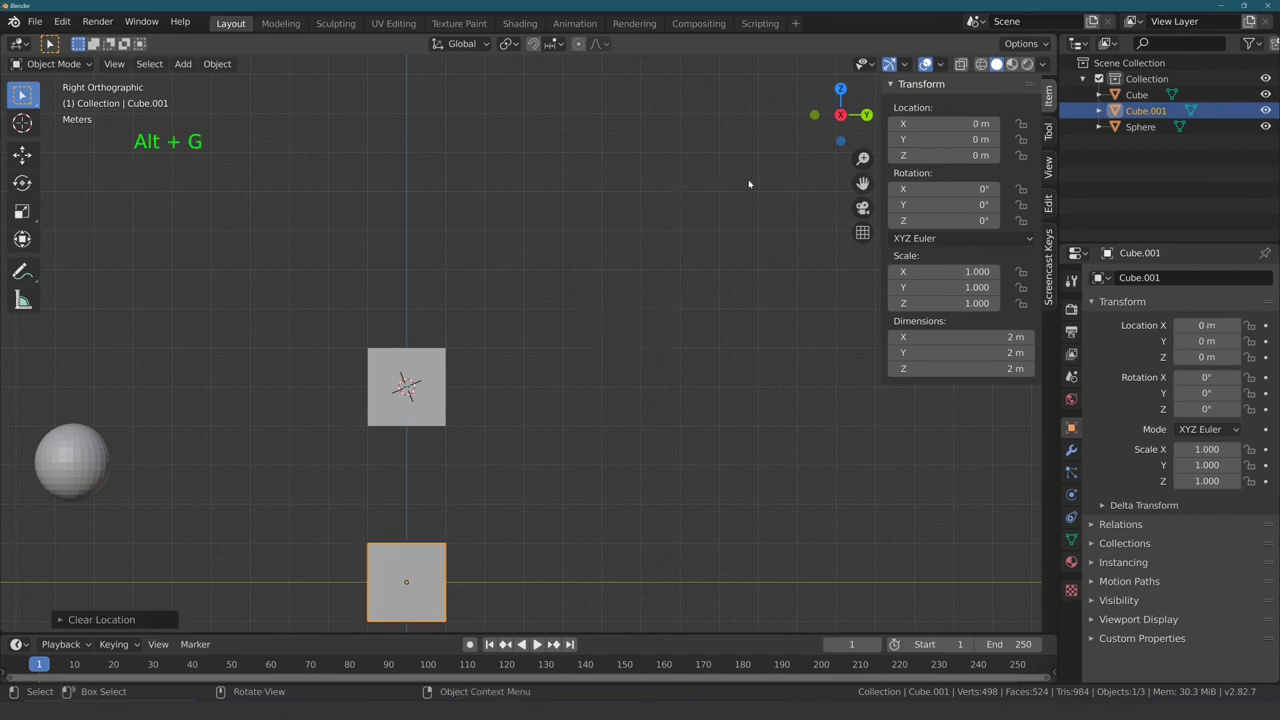